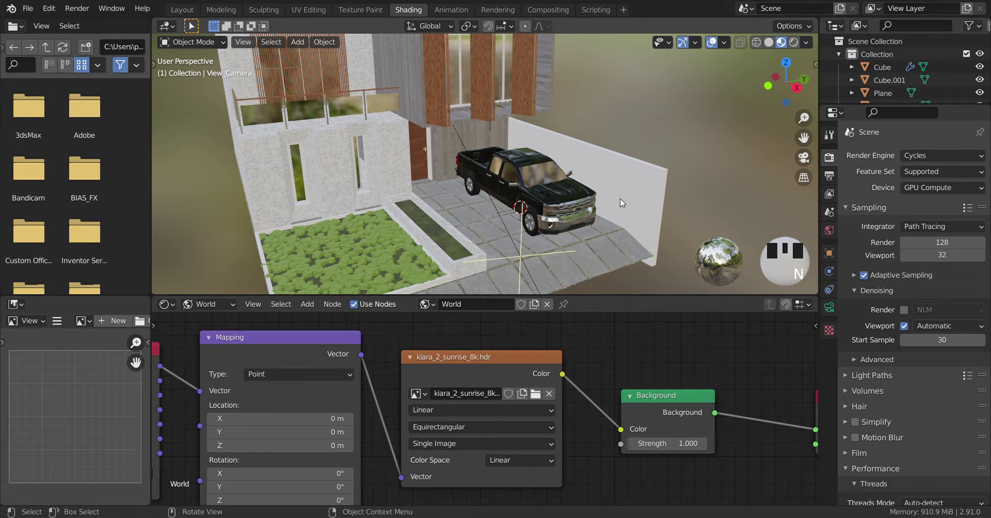
Switch the viewport to rendered preview and zoom in so the house and truck fill the camera frame.
key(z)
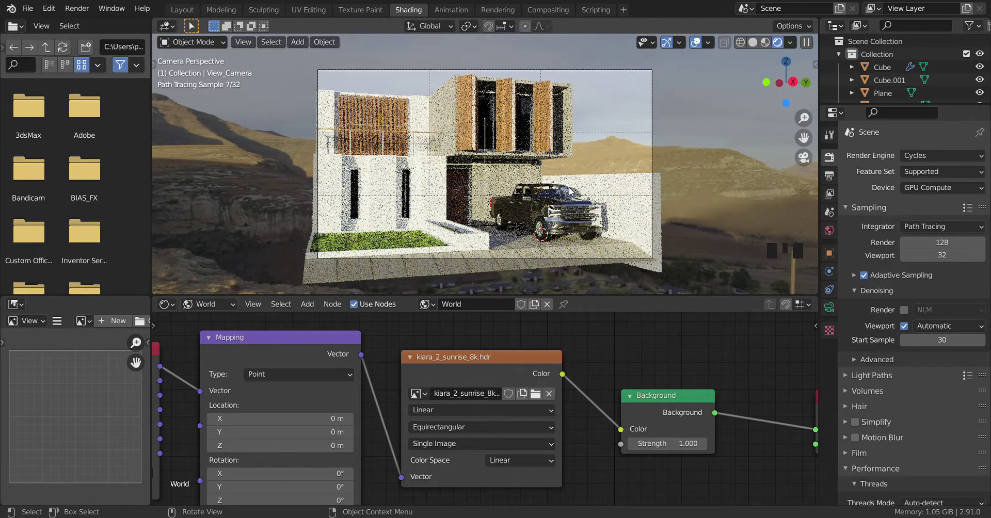
scroll(up, 3)
scroll(up, 3)
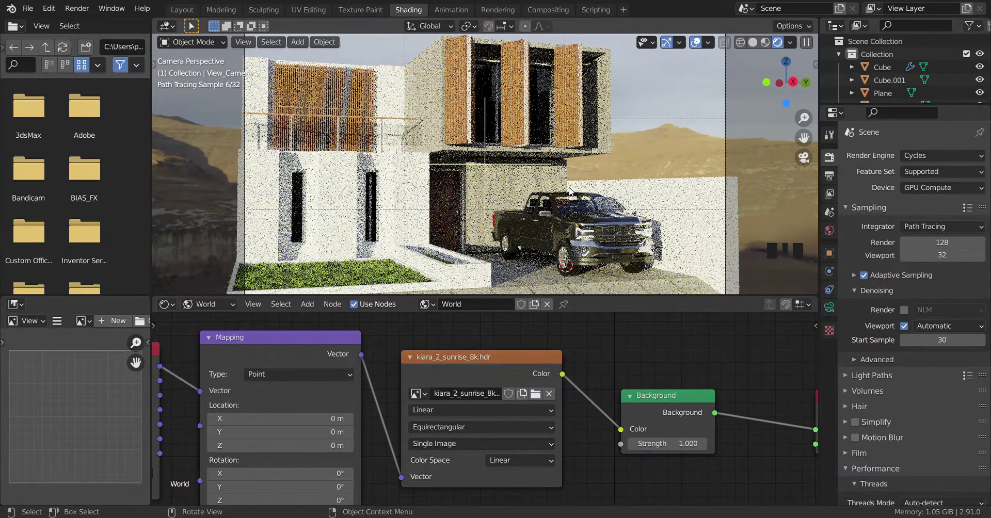
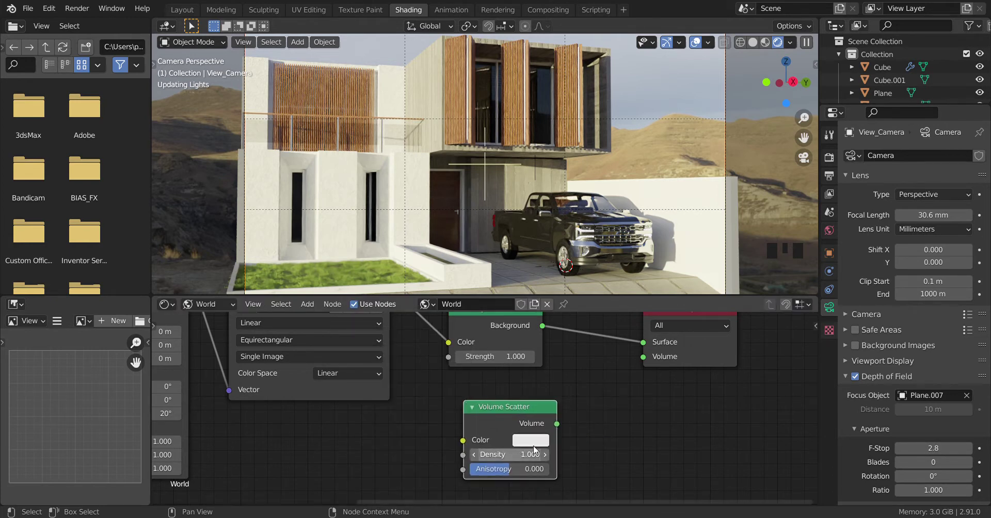
Link Volume Scatter into the World Output volume, then delete the node leaving only the HDRI setup.
click(562, 425)
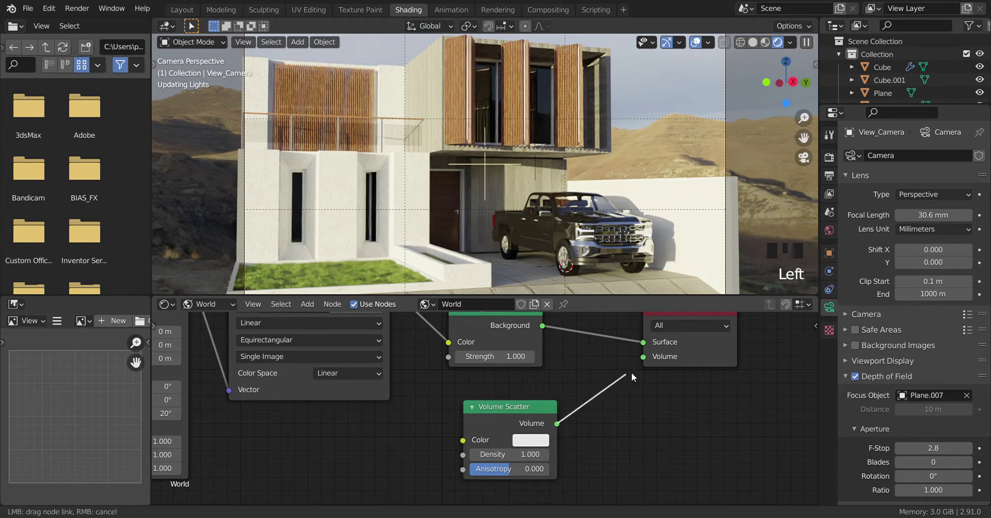
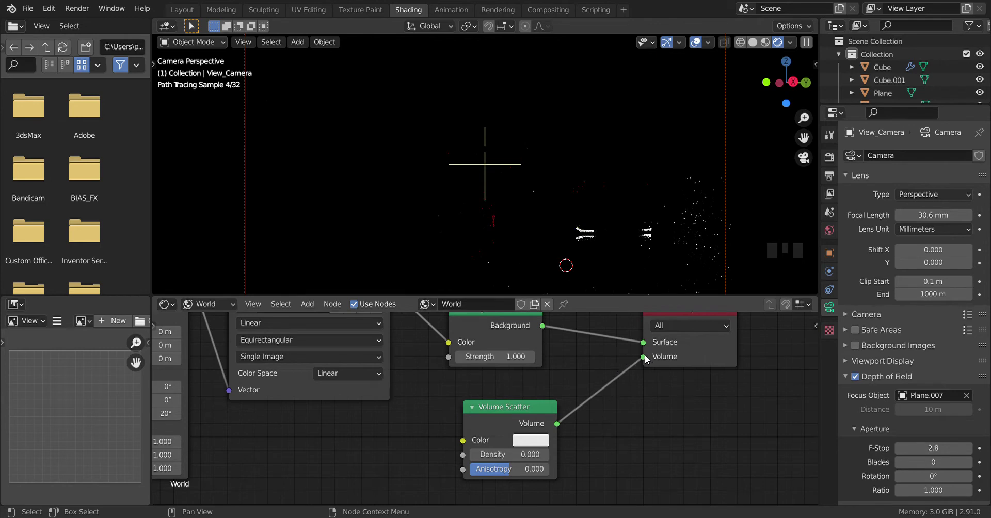
click(631, 410)
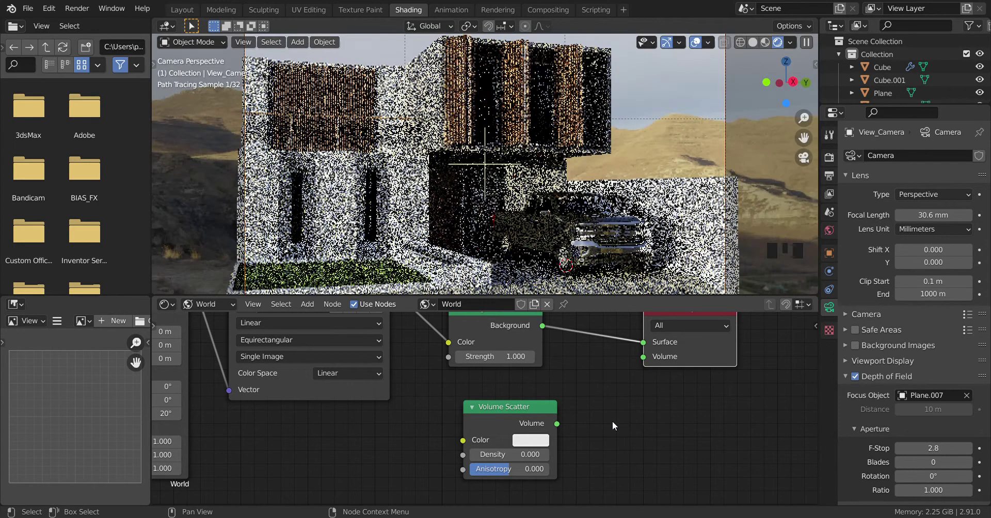
click(524, 411)
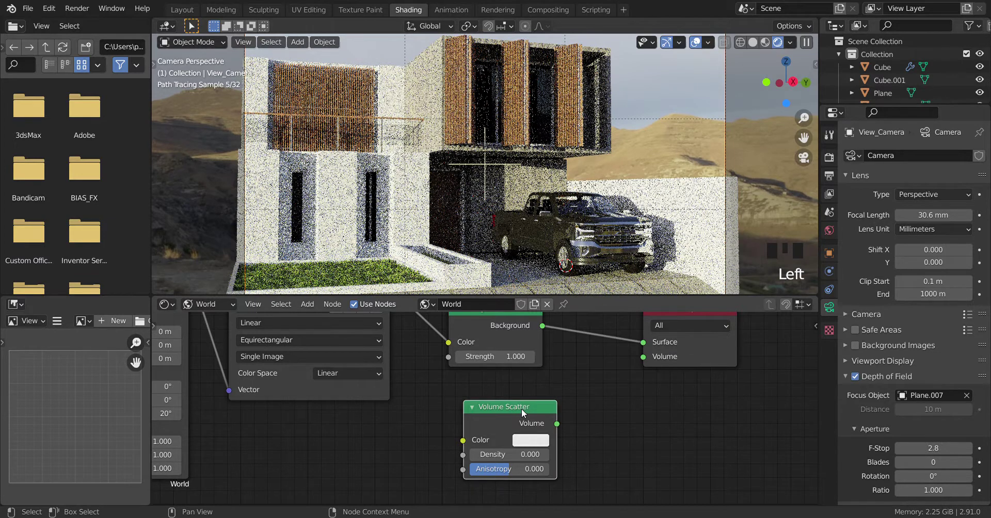
key(Delete)
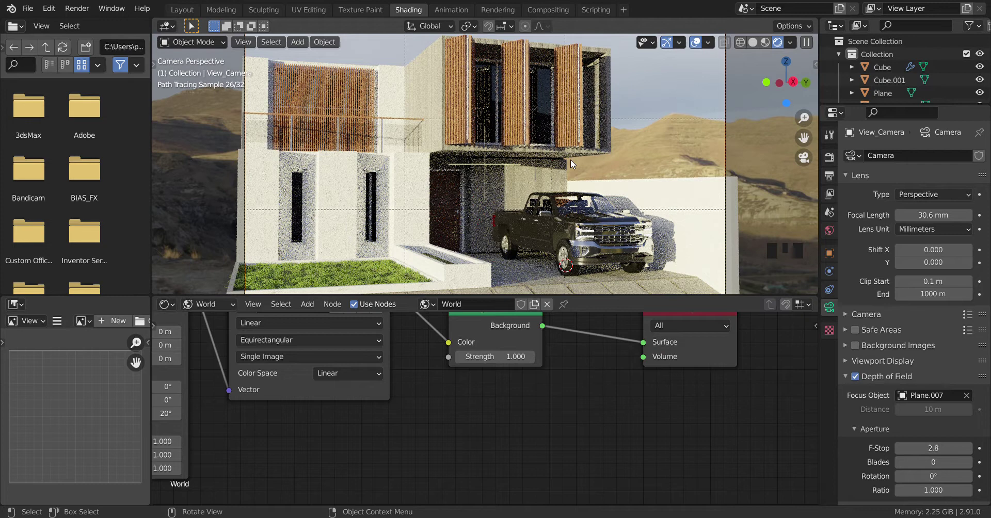
Leave rendered preview and orbit out of the camera to view the whole house from above.
key(z)
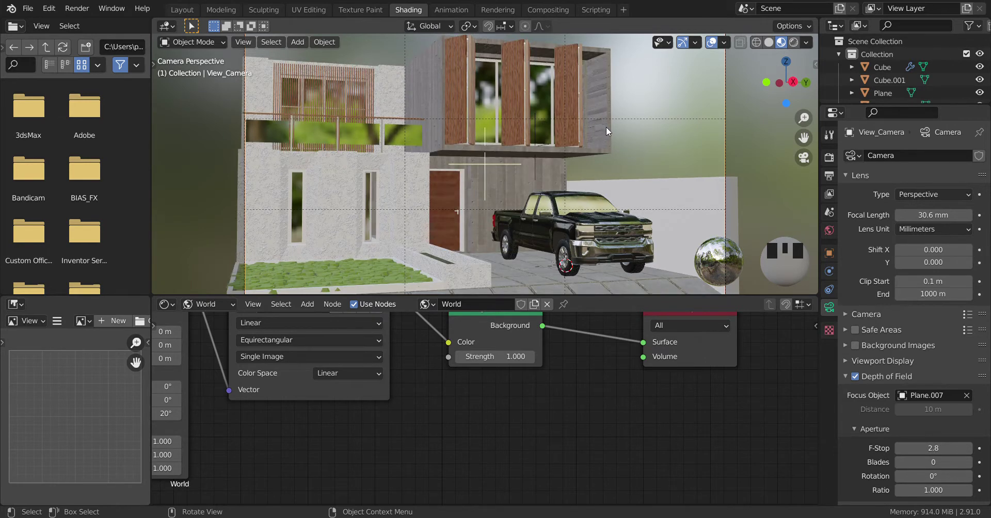
drag(652, 119, 602, 158)
scroll(down, 3)
drag(566, 165, 522, 188)
key(shift+c)
scroll(up, 3)
drag(639, 178, 532, 207)
Add a cube and scale it in Edit Mode into a huge box enclosing the house, truck and camera.
key(shift+a)
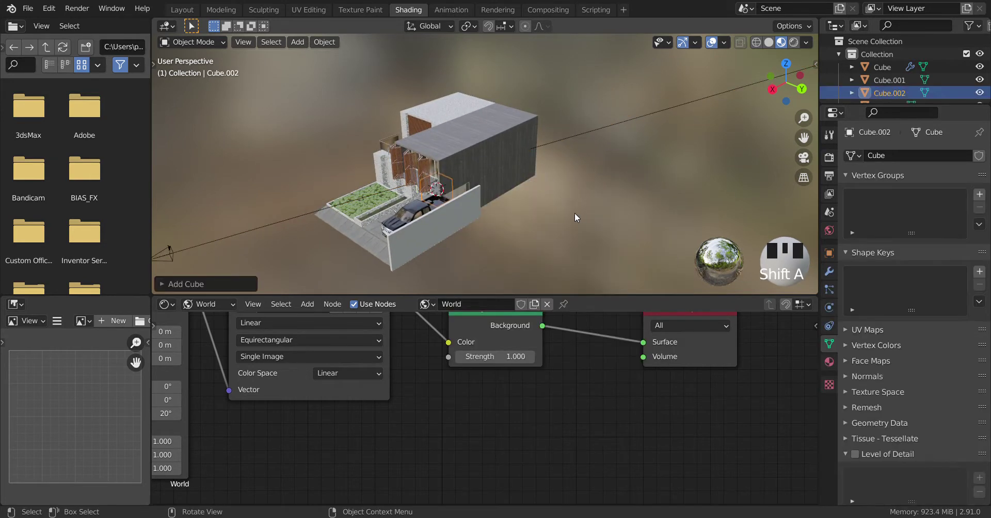
key(Tab)
scroll(down, 3)
key(s)
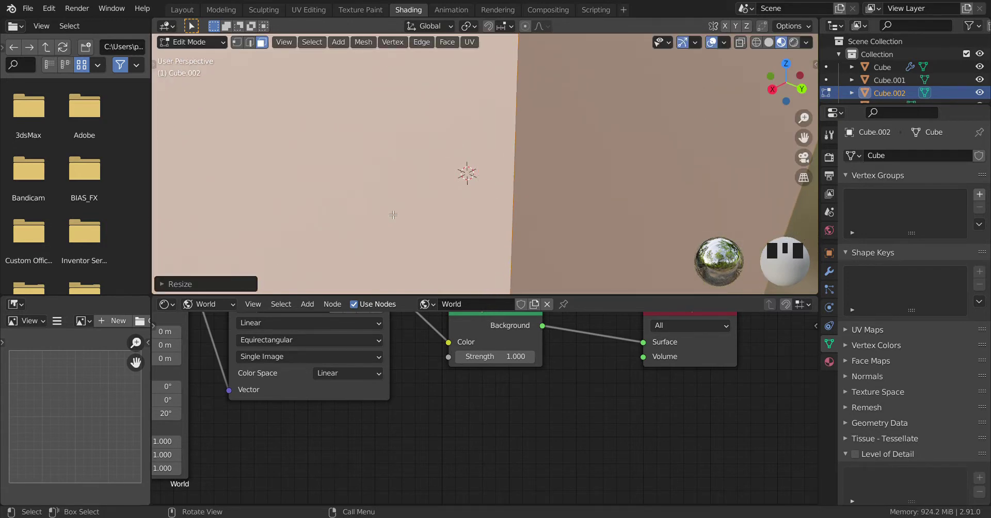
key(Tab)
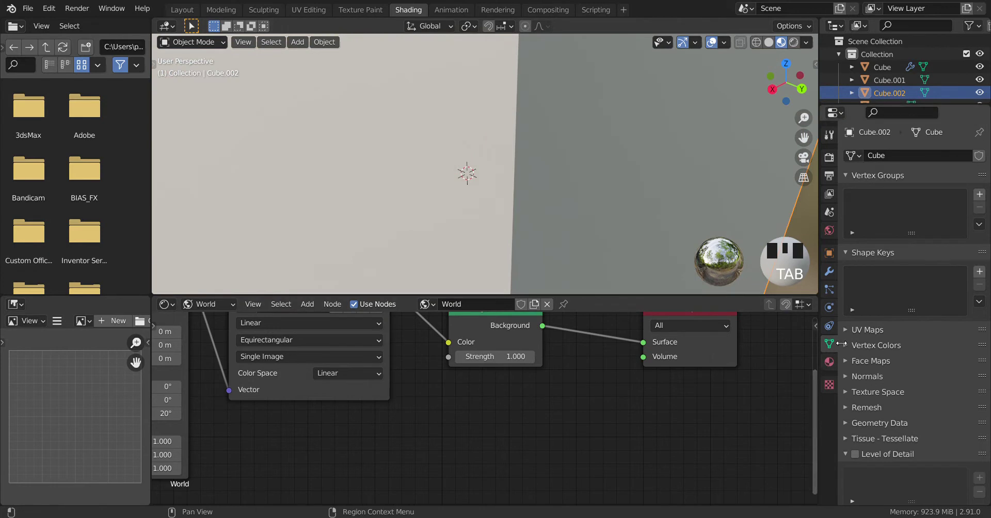
Show Cube.002's object properties and switch the shader editor from World to Object materials.
click(836, 257)
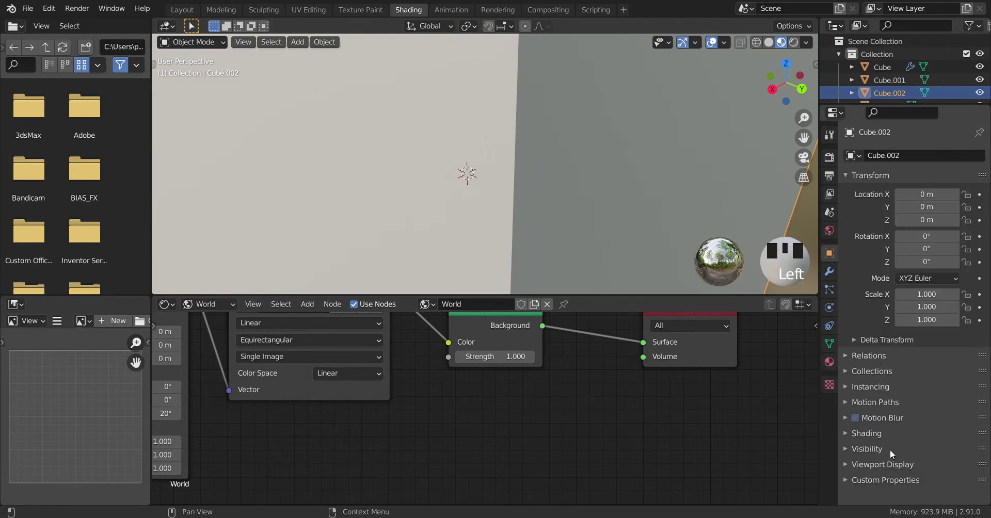
click(886, 467)
scroll(down, 3)
scroll(down, 3)
drag(929, 463, 462, 177)
drag(462, 177, 605, 203)
click(606, 203)
scroll(down, 3)
scroll(down, 3)
scroll(up, 3)
drag(518, 202, 587, 155)
click(586, 155)
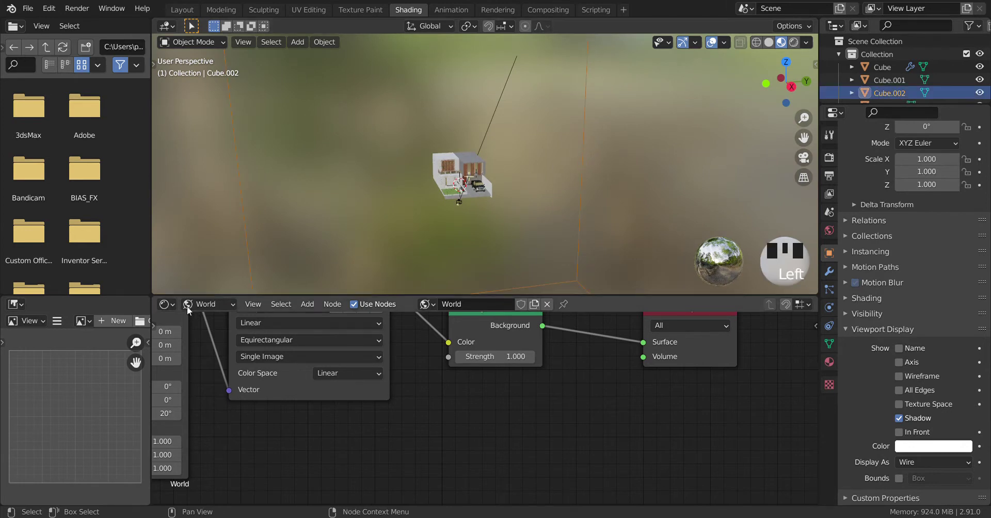
Add a Volume Scatter node to Cube.002's material and link it to the Material Output volume socket.
drag(200, 303, 480, 307)
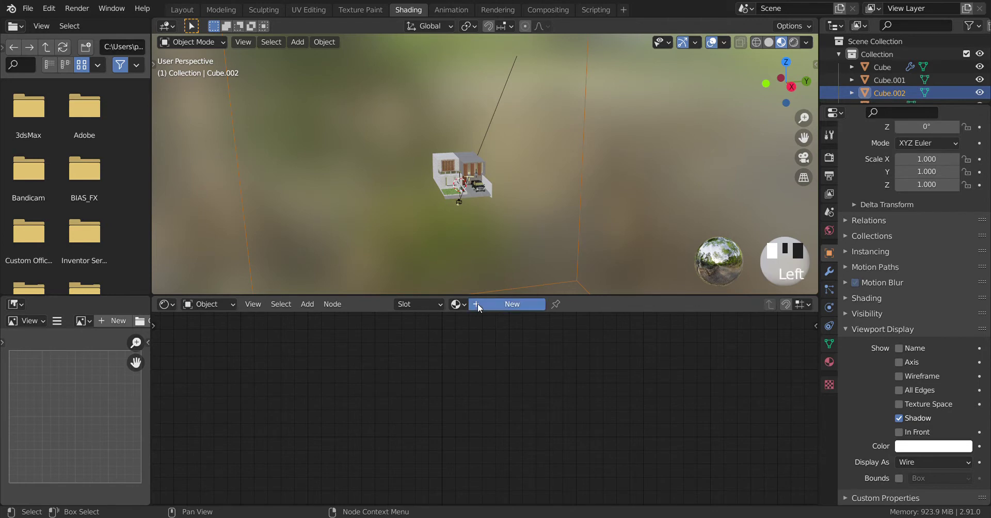
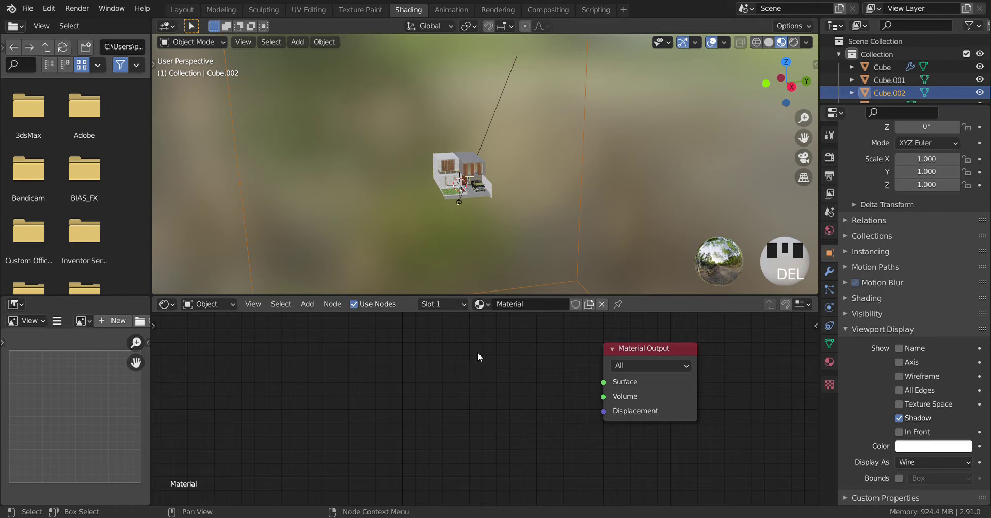
key(shift+a)
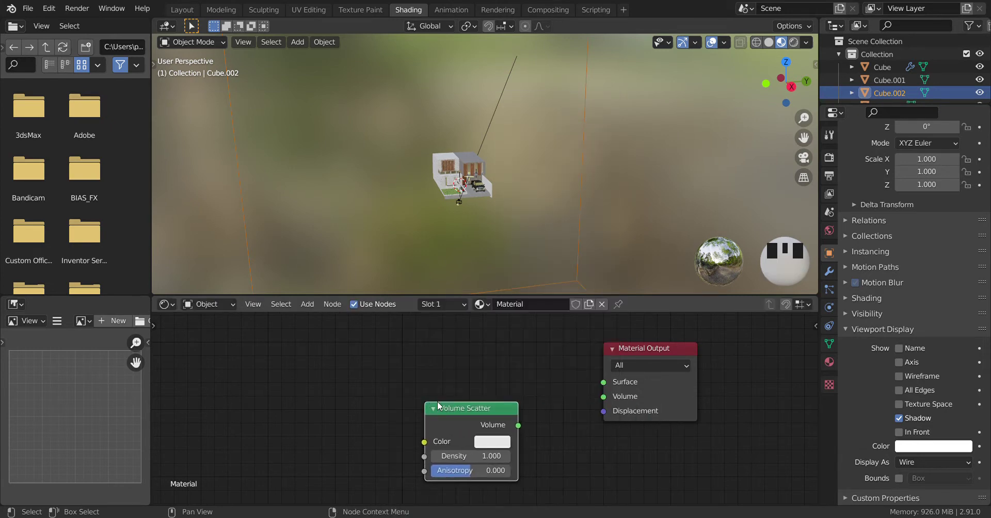
click(521, 428)
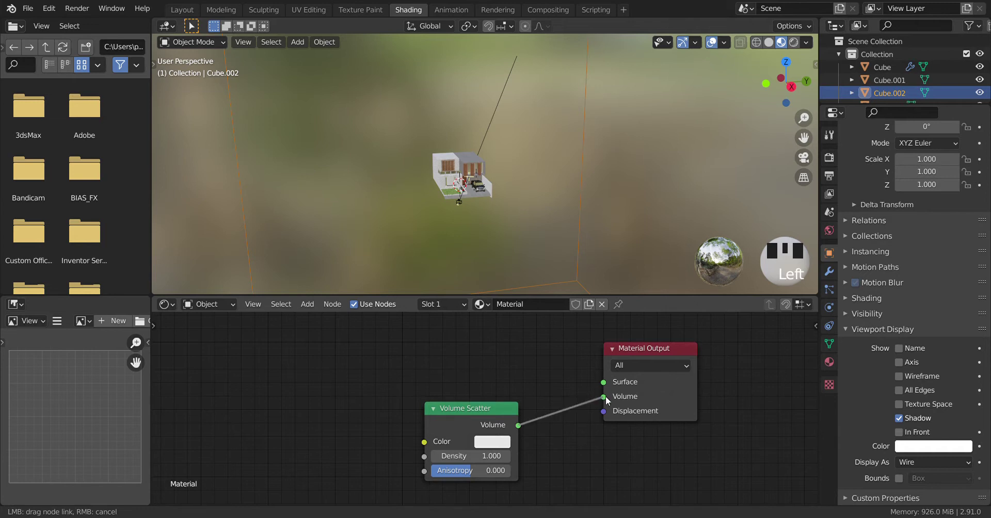
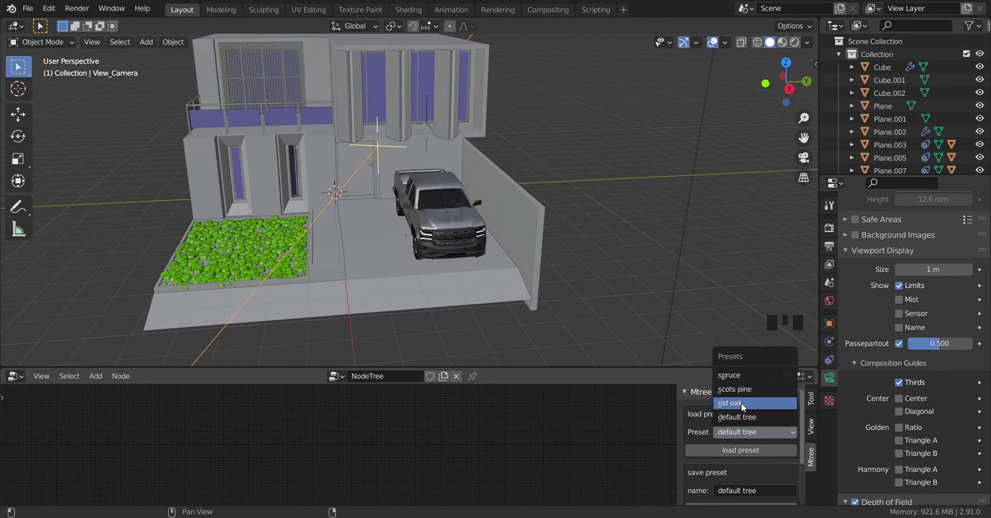
Zoom out to see the whole generated tree over the house and select it.
click(743, 407)
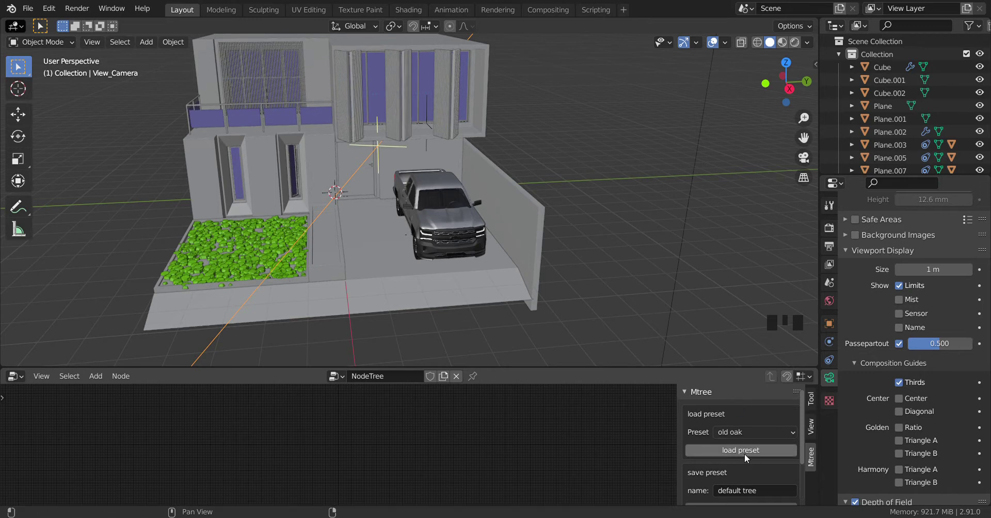
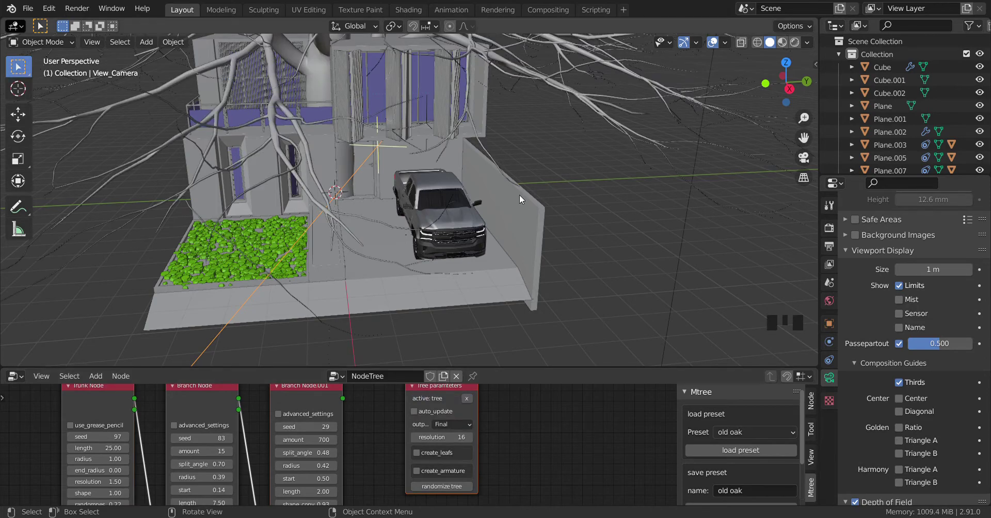
scroll(down, 3)
drag(461, 224, 467, 231)
scroll(down, 3)
drag(465, 211, 477, 216)
scroll(up, 3)
scroll(up, 3)
click(460, 100)
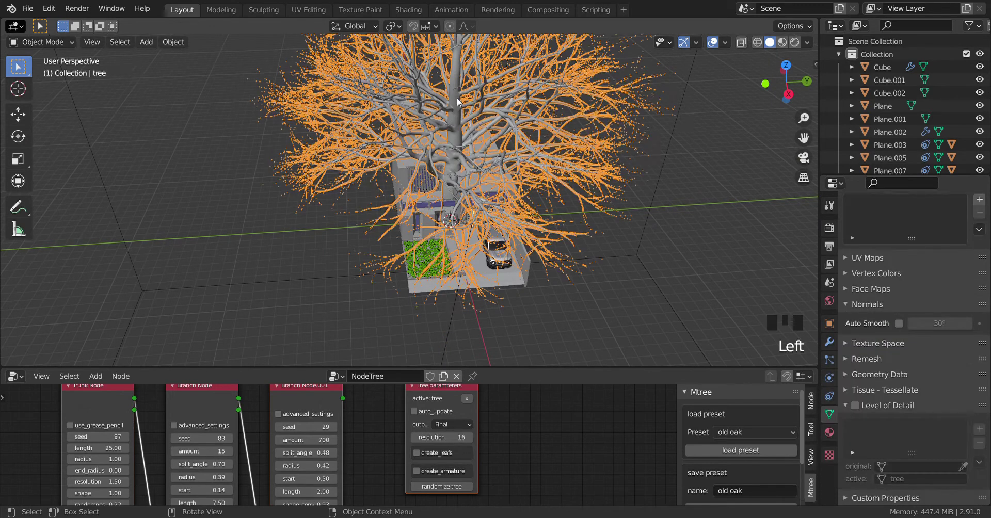
Move the tree 16.351 m along Y so it stands beside the house, then orbit to check the placement.
key(g)
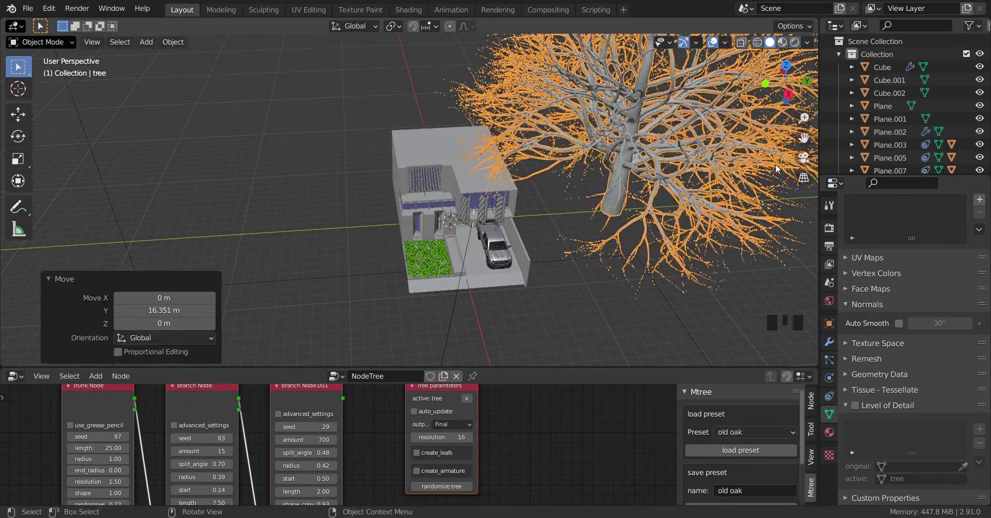
drag(729, 208, 734, 258)
click(734, 258)
drag(715, 257, 560, 233)
scroll(up, 3)
drag(484, 252, 495, 265)
scroll(down, 3)
scroll(up, 3)
scroll(up, 3)
scroll(up, 3)
Orbit and zoom around the tree trunk and house to inspect the new position.
scroll(down, 3)
drag(454, 224, 470, 208)
scroll(down, 3)
scroll(down, 3)
scroll(down, 3)
drag(427, 227, 432, 231)
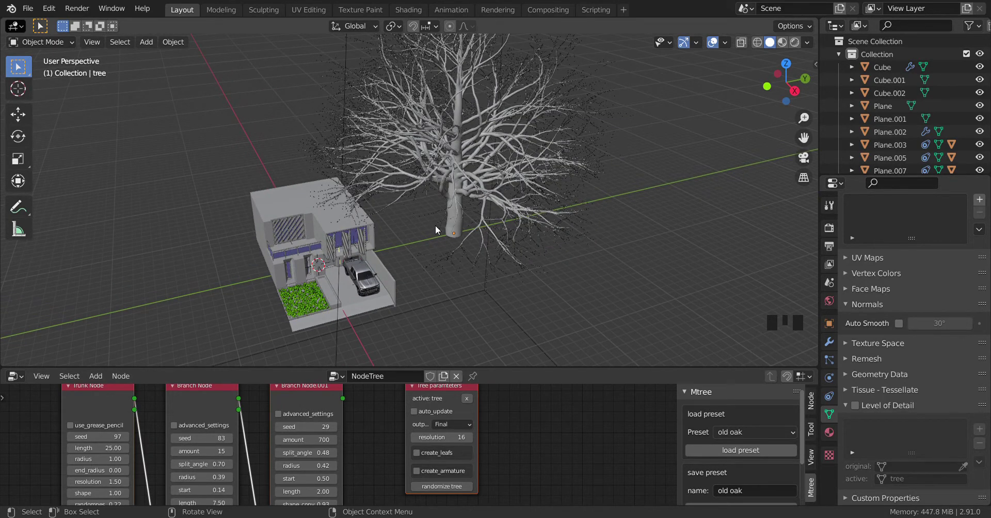
scroll(up, 3)
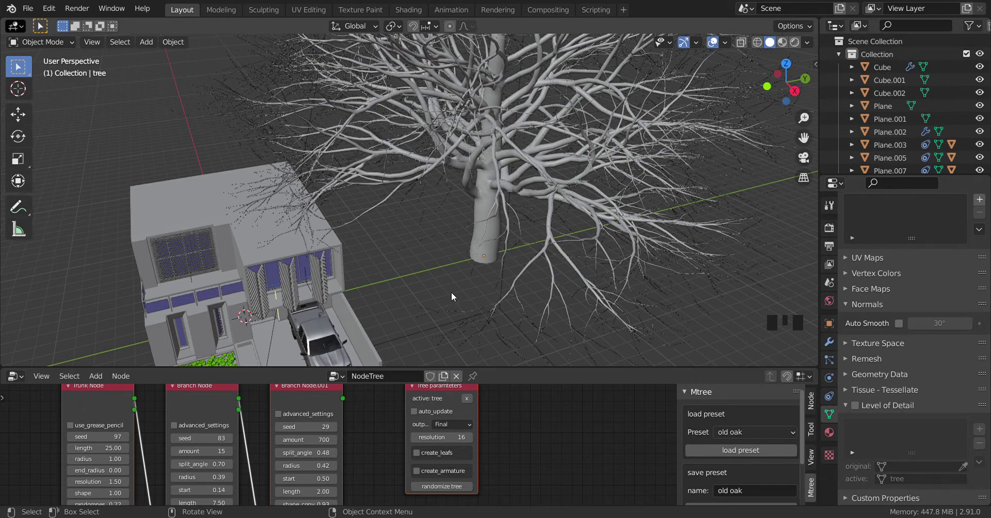
drag(493, 266, 391, 425)
click(391, 425)
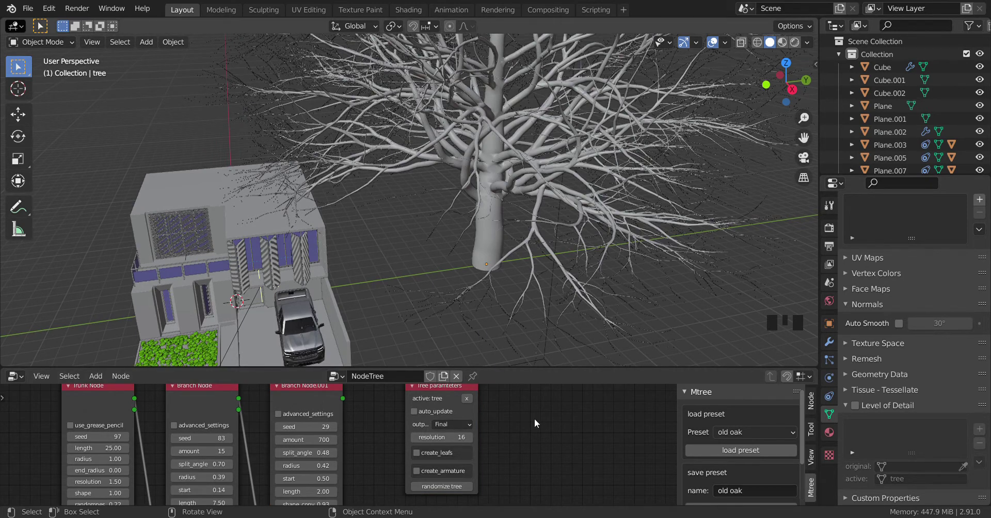
Select the tree and enable auto_update in its Tree parameters node.
middle_click(545, 459)
click(500, 221)
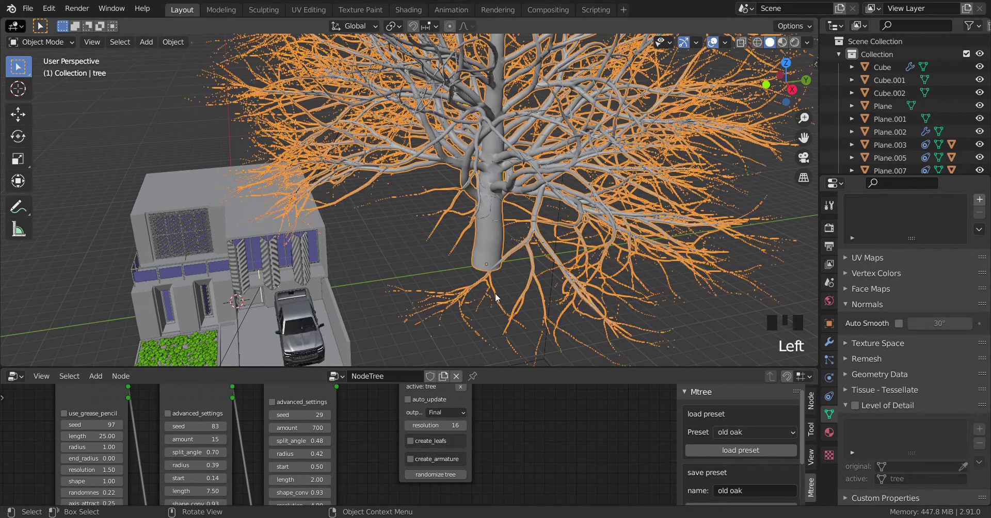
middle_click(498, 431)
scroll(up, 3)
drag(519, 412, 567, 259)
click(566, 259)
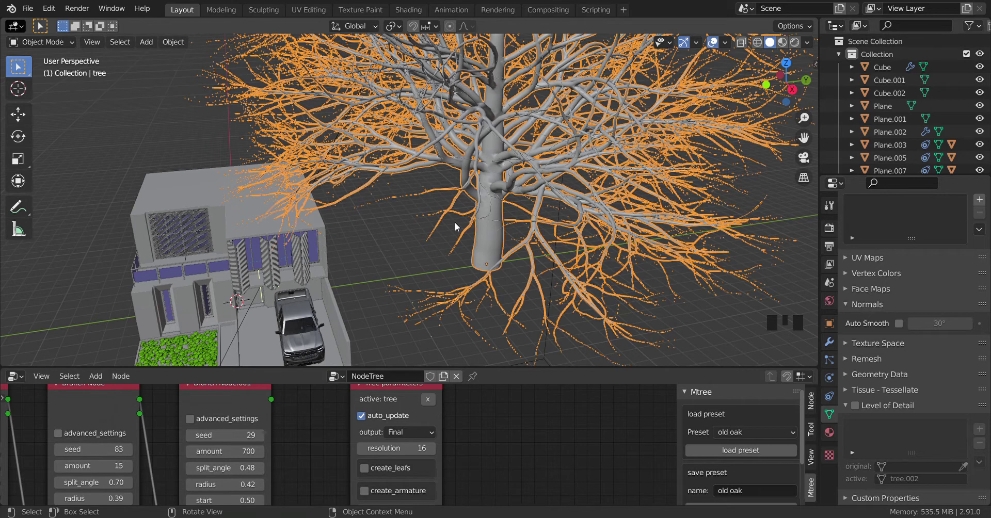
Delete the bare tree object and orbit the view around the remaining house.
key(Delete)
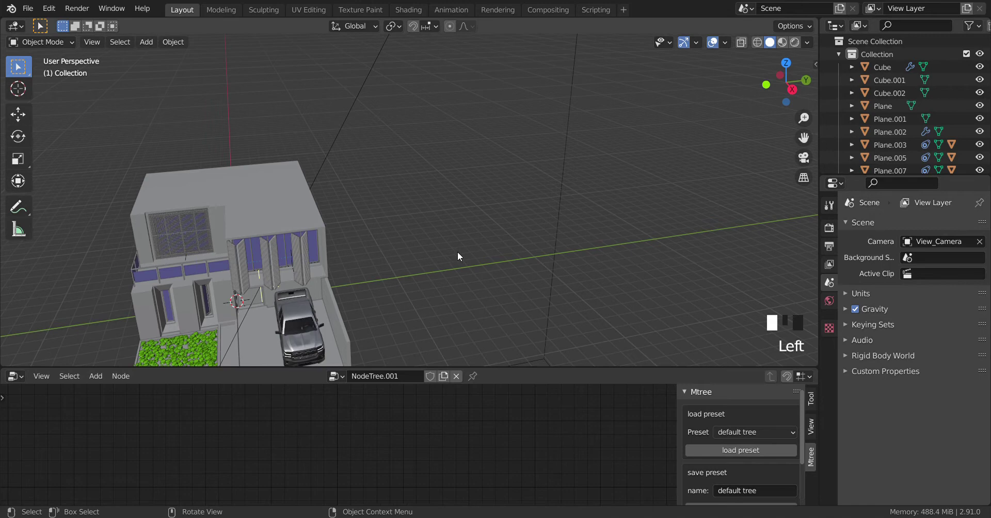
drag(424, 290, 494, 430)
drag(493, 430, 350, 212)
drag(350, 213, 352, 138)
Generate a new tree from the nodes and move its thin trunk about 12 m along Y beside the house.
click(352, 139)
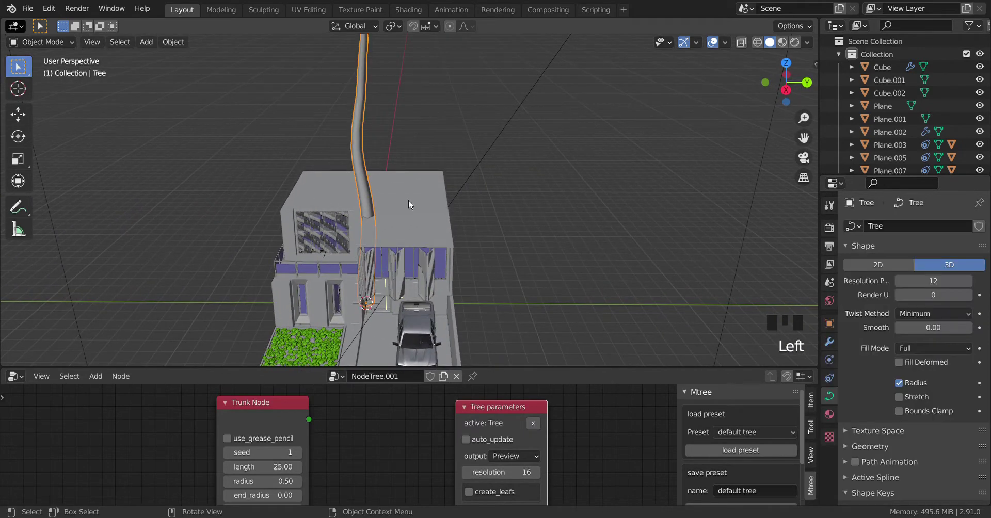
key(g)
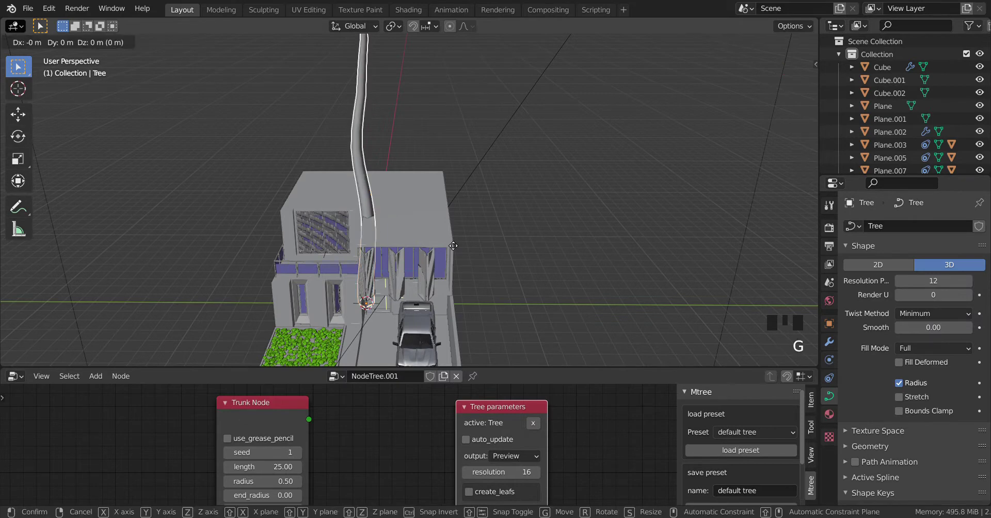
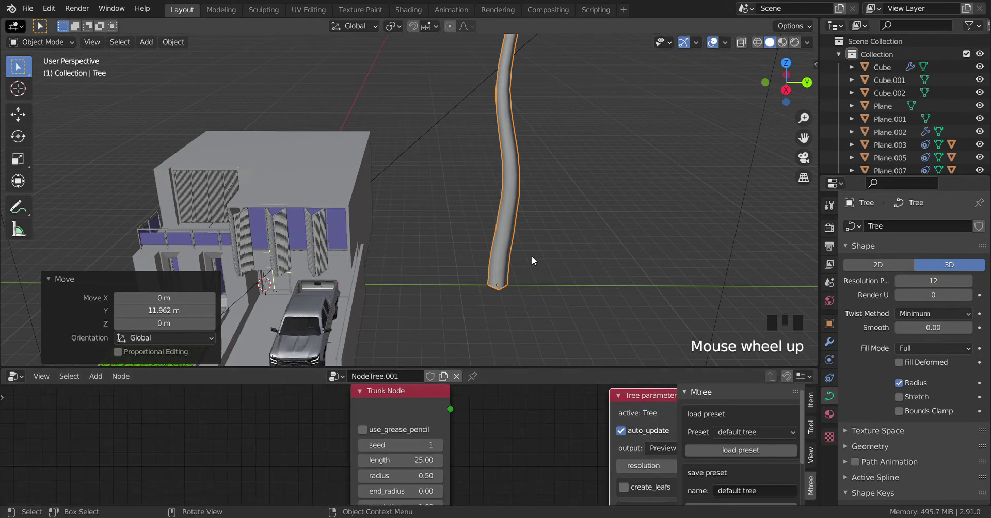
scroll(down, 3)
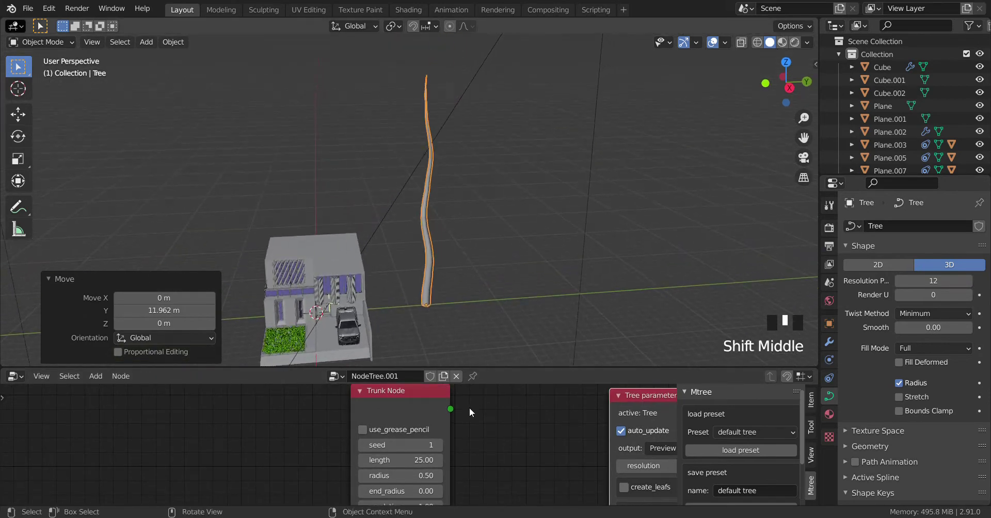
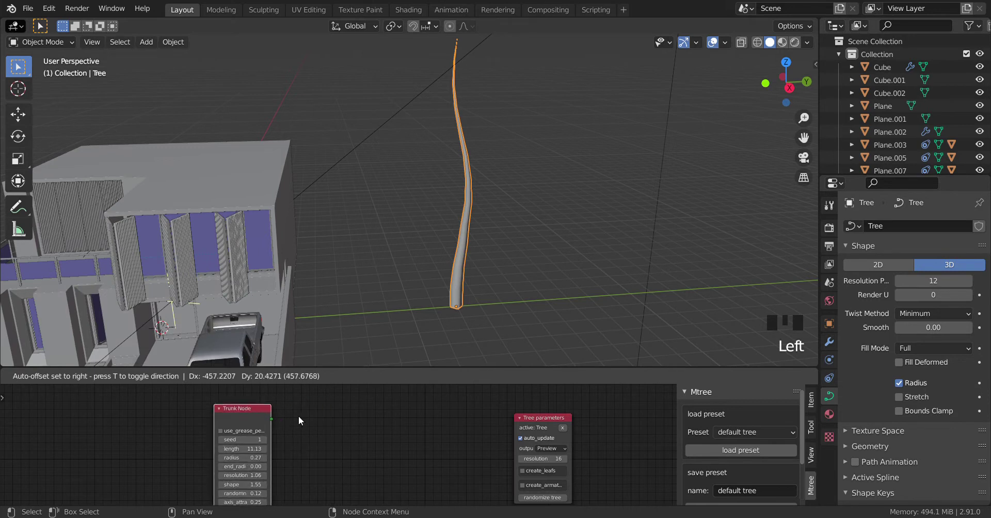
Bring up the add-node list in the tree node editor to add a Branch Node.
click(358, 431)
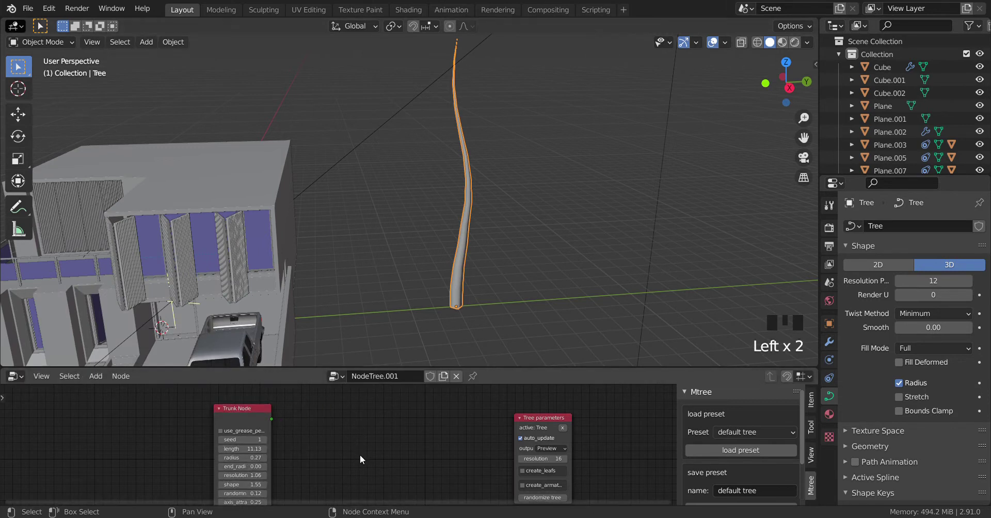
key(shift+a)
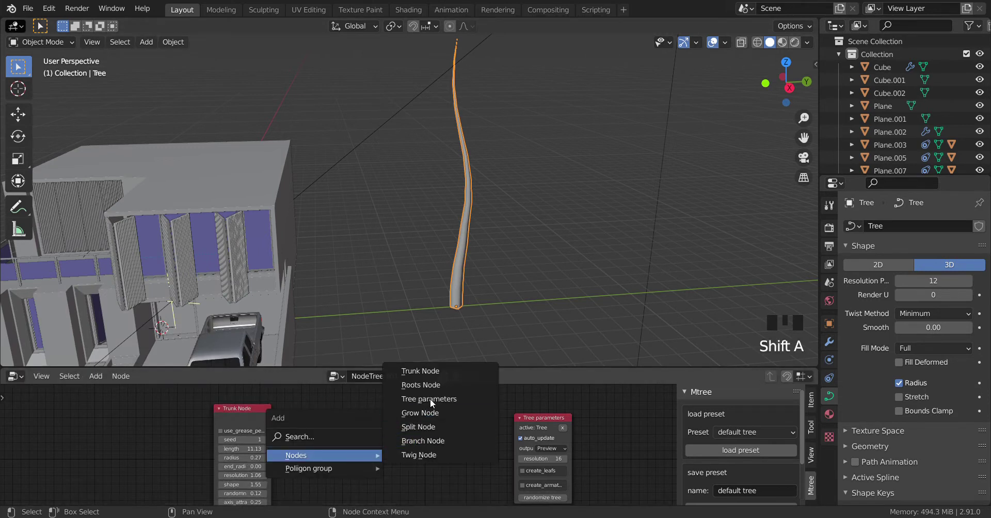
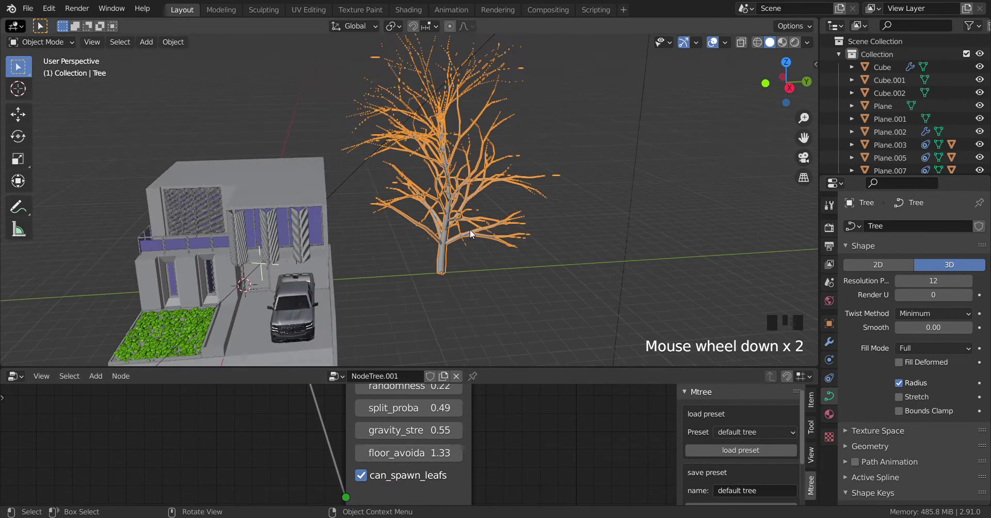
drag(473, 233, 541, 467)
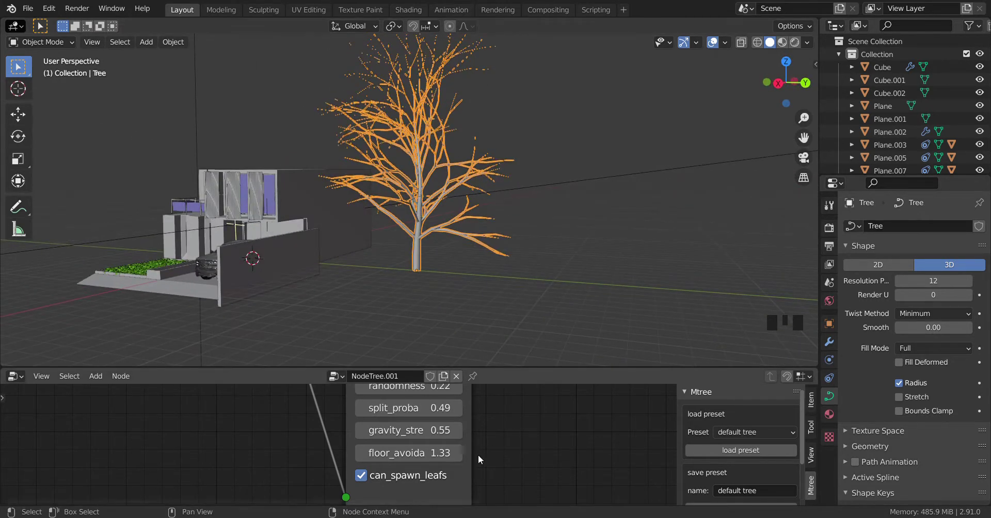
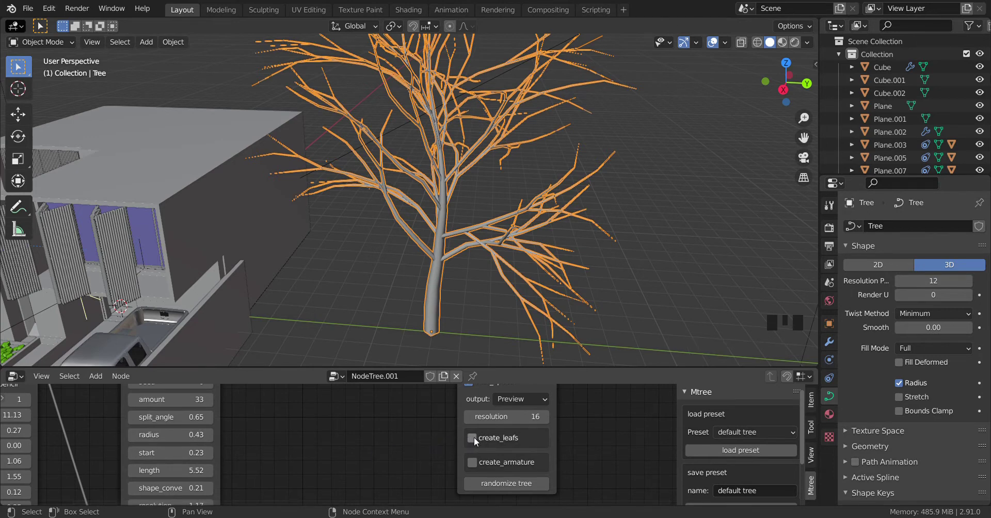
Enable create_leafs in the Tree parameters node, exposing leaf amount 3000 and leaf radius 0.10.
click(474, 441)
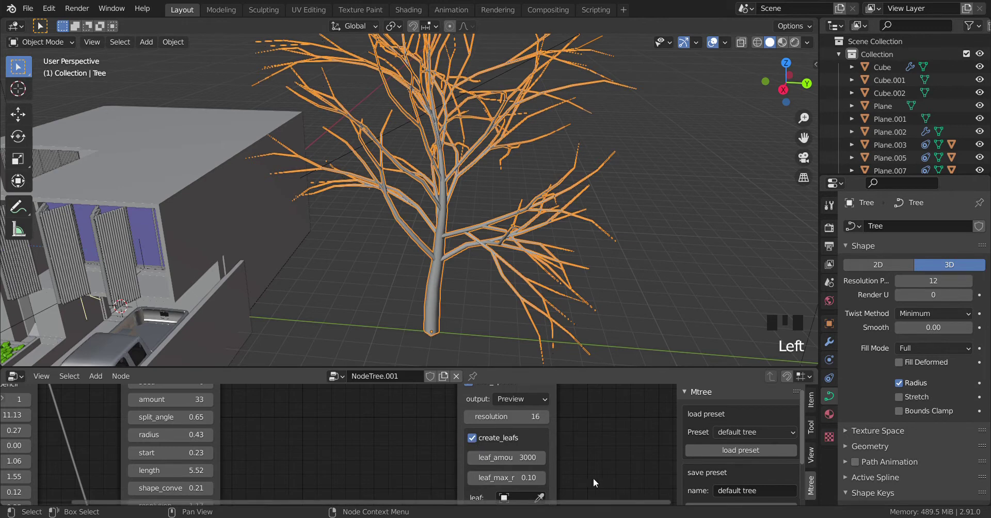
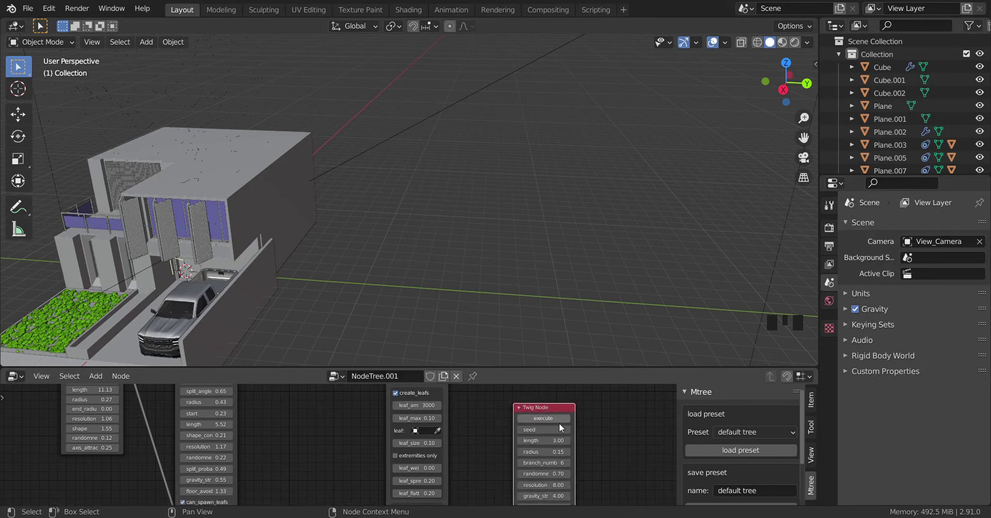
Undo the misplaced node moves and add a Twig Node into the tree's node setup.
scroll(down, 3)
scroll(down, 3)
drag(492, 438, 485, 244)
scroll(down, 3)
scroll(up, 3)
scroll(up, 3)
key(ctrl+z)
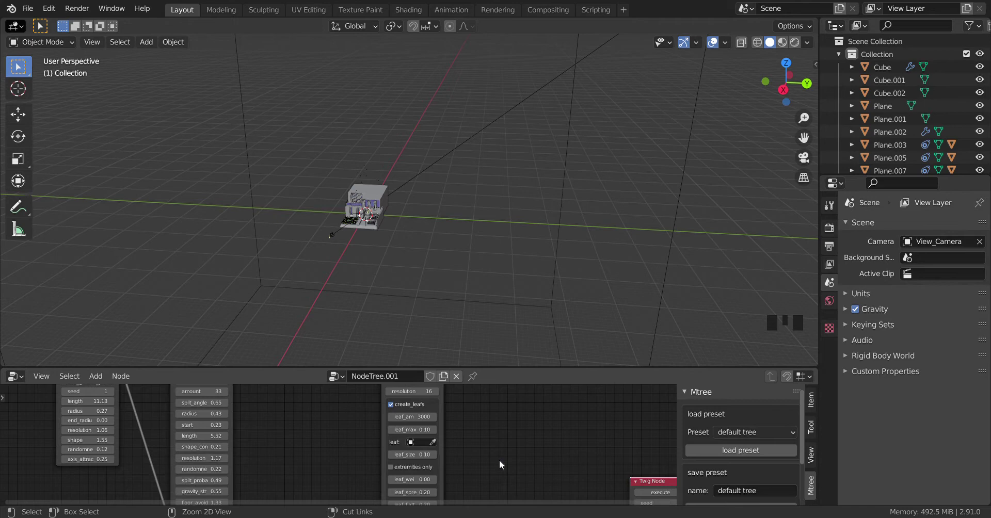
key(ctrl+z)
scroll(up, 3)
drag(514, 468, 514, 449)
key(shift+a)
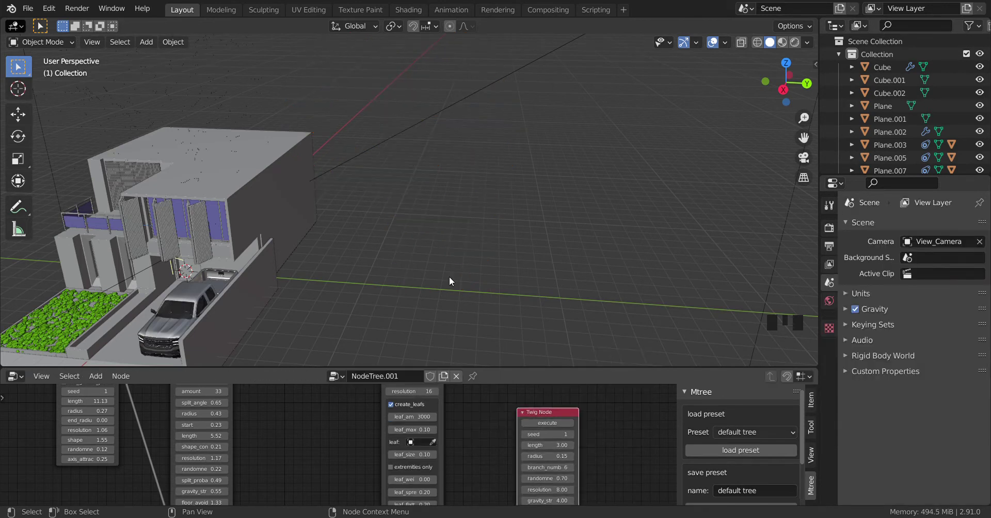
scroll(down, 3)
scroll(up, 3)
scroll(up, 3)
scroll(up, 3)
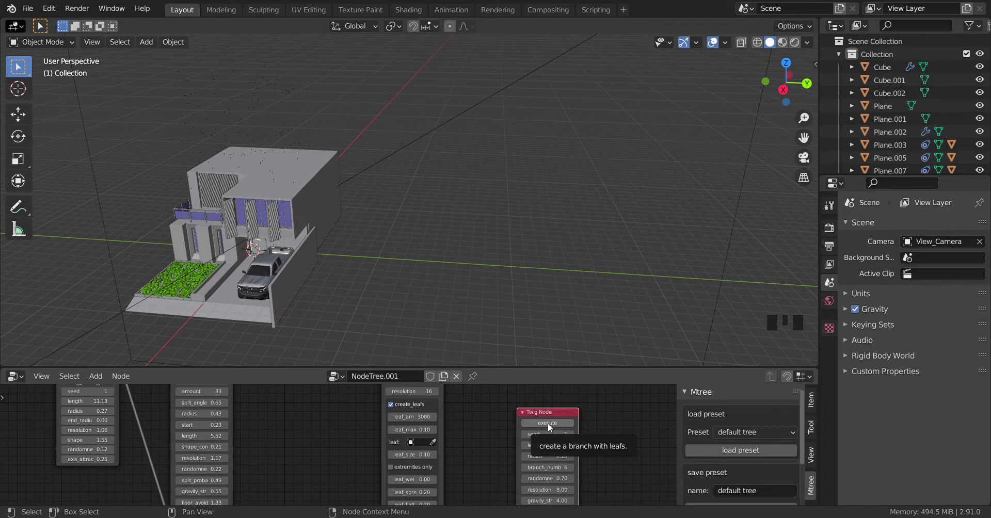
Navigate the viewport back around the house and select the regenerated leafy tree.
drag(551, 426, 315, 260)
middle_click(314, 260)
scroll(down, 3)
drag(342, 421, 393, 410)
drag(394, 411, 480, 240)
middle_click(480, 240)
scroll(up, 3)
drag(430, 289, 200, 135)
click(200, 135)
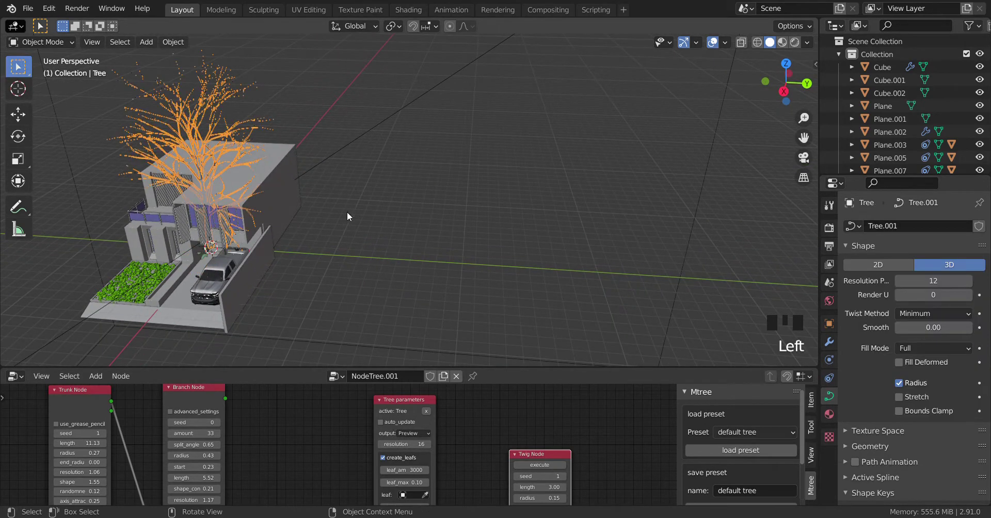
key(g)
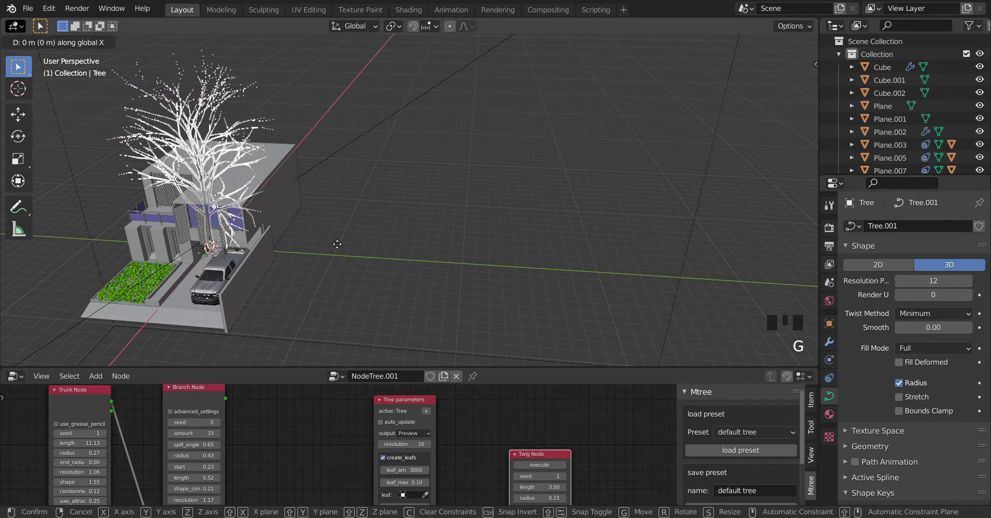
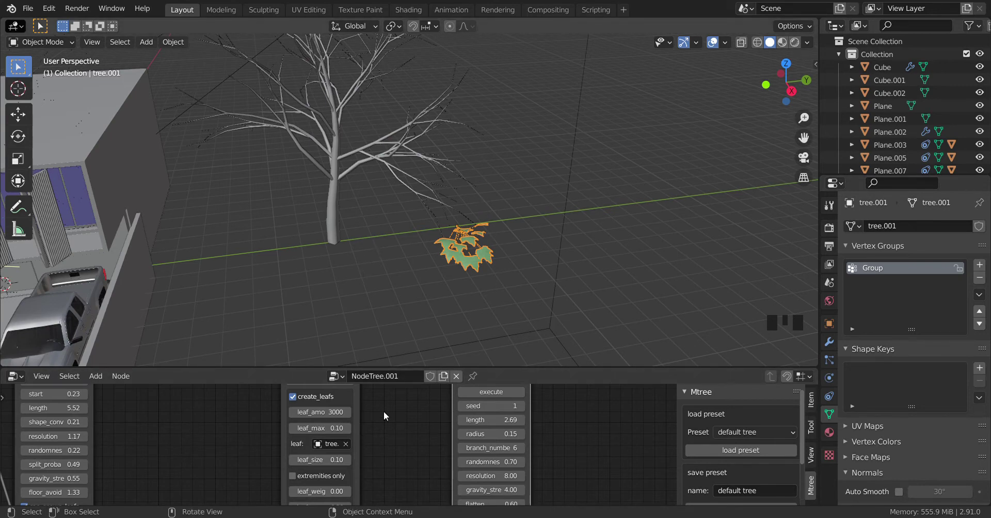
drag(386, 416, 547, 297)
click(547, 297)
drag(491, 185, 534, 274)
middle_click(529, 272)
click(495, 225)
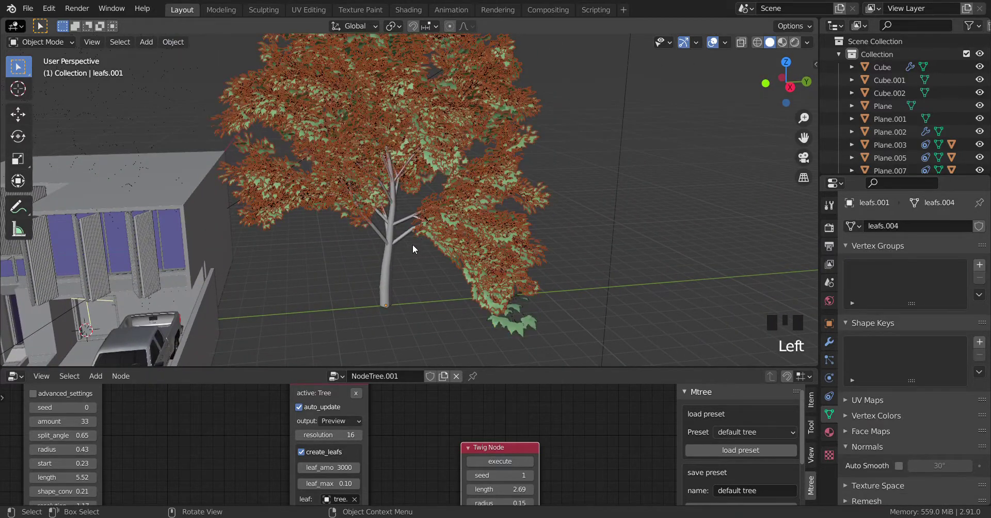
click(395, 267)
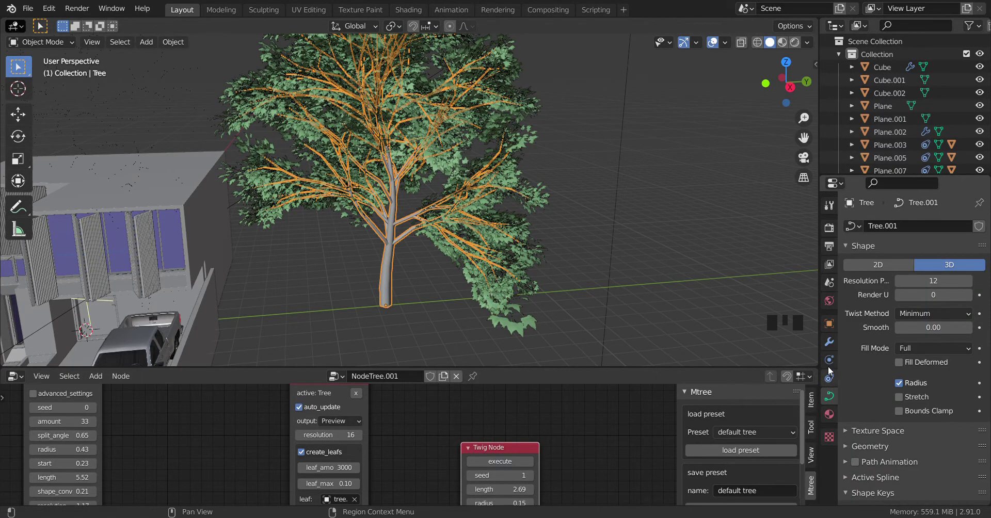
click(830, 361)
click(833, 347)
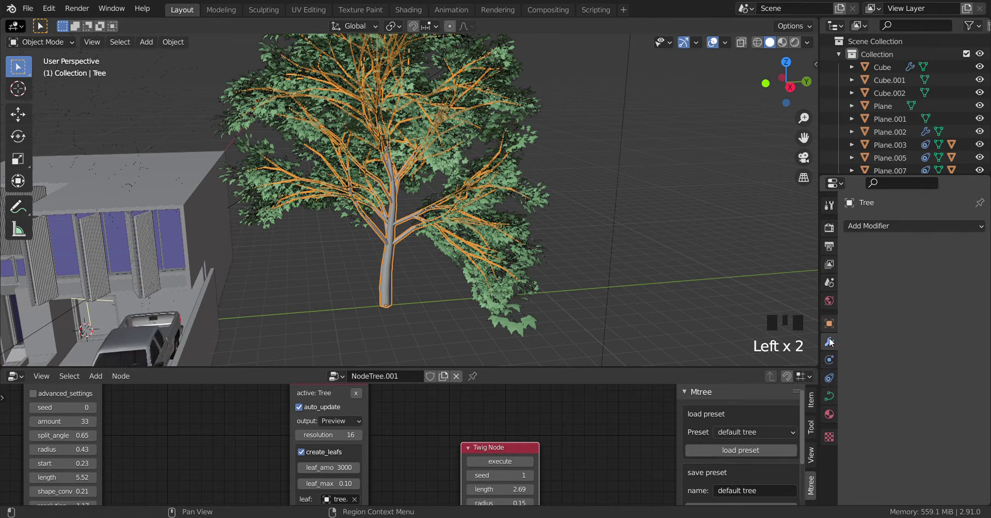
click(833, 383)
click(833, 361)
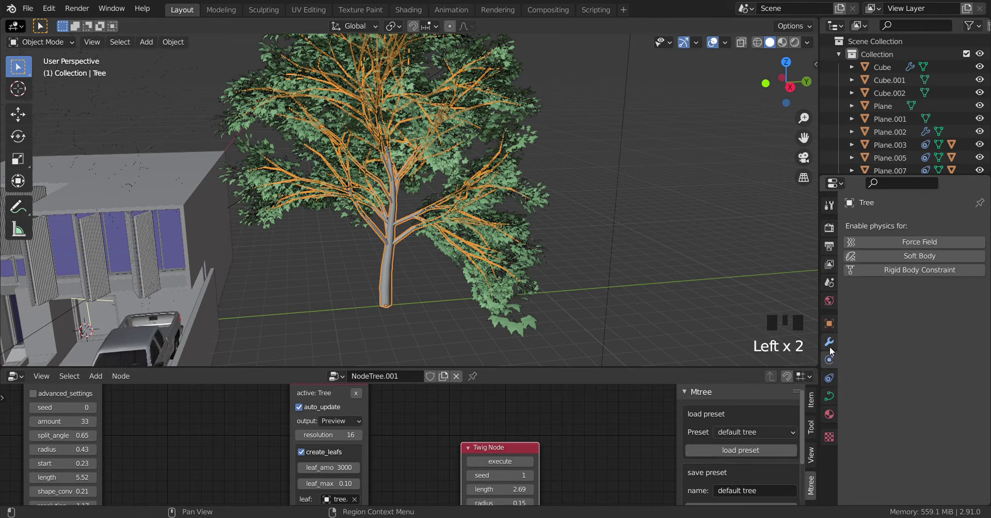
drag(832, 350, 831, 385)
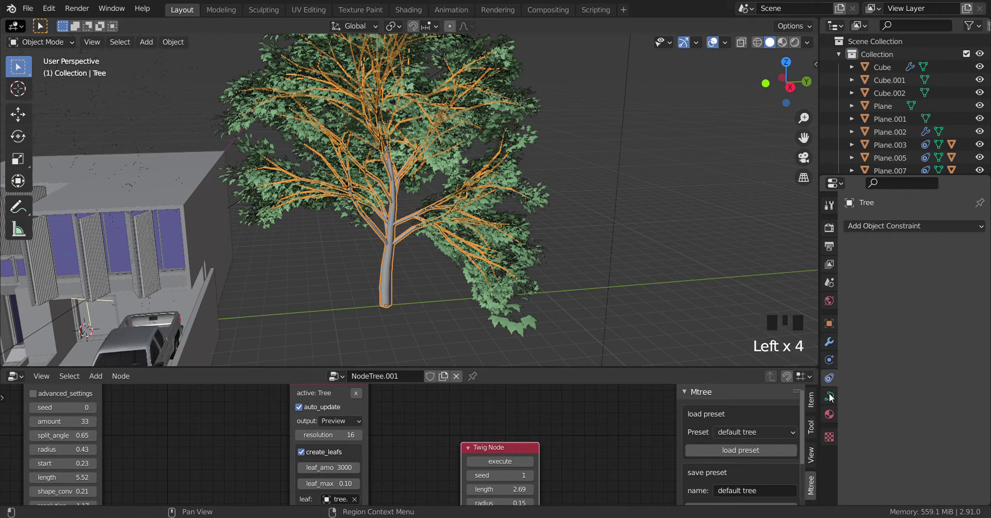
click(831, 398)
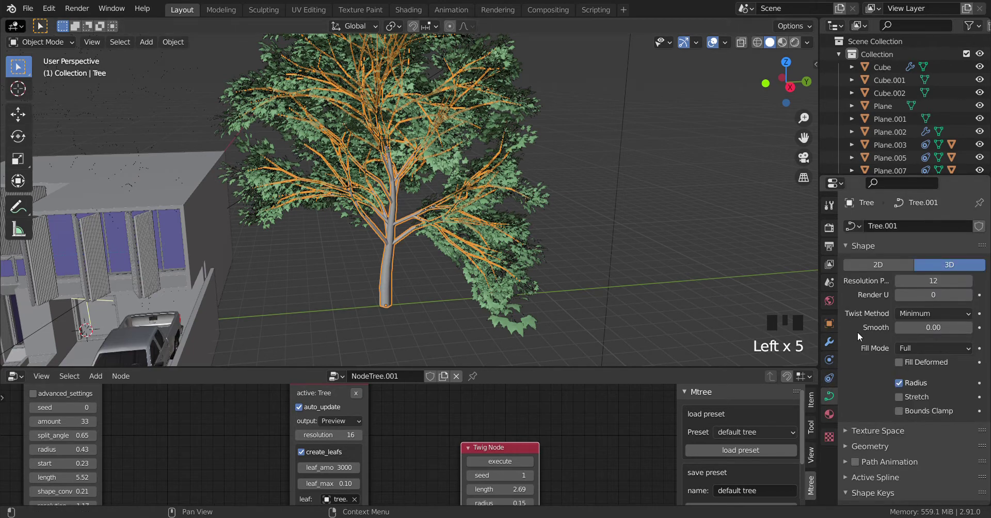
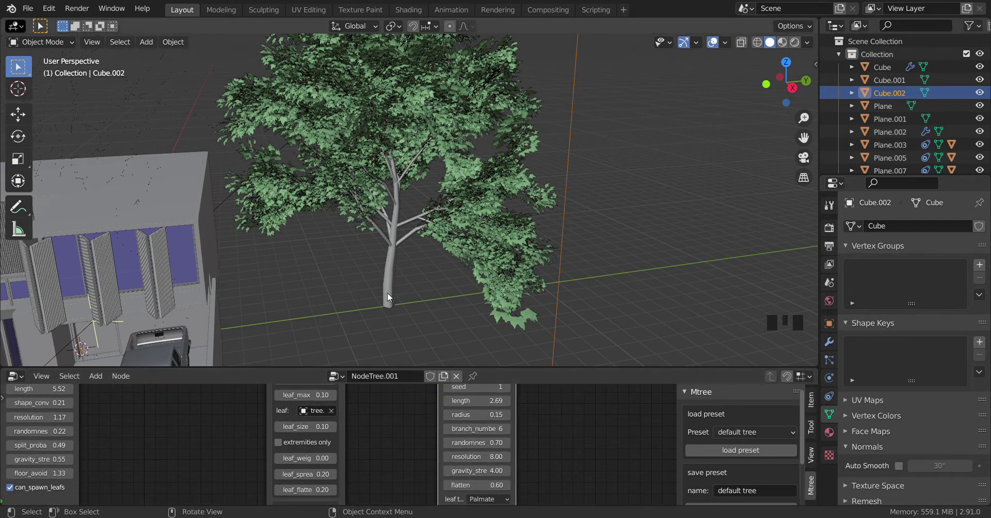
click(386, 297)
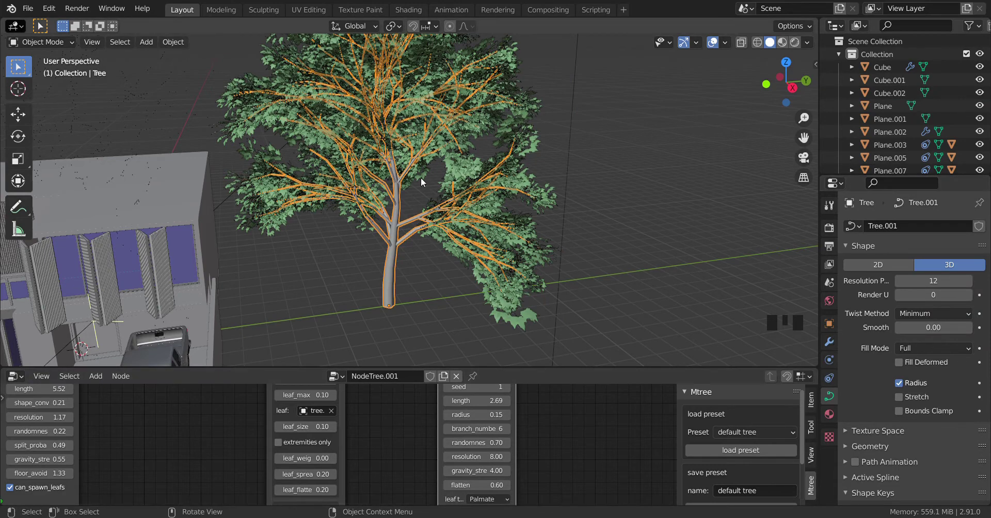
drag(436, 324, 491, 335)
Delete the stray leaf clump under the tree, then select the trunk together with its leaves.
click(492, 334)
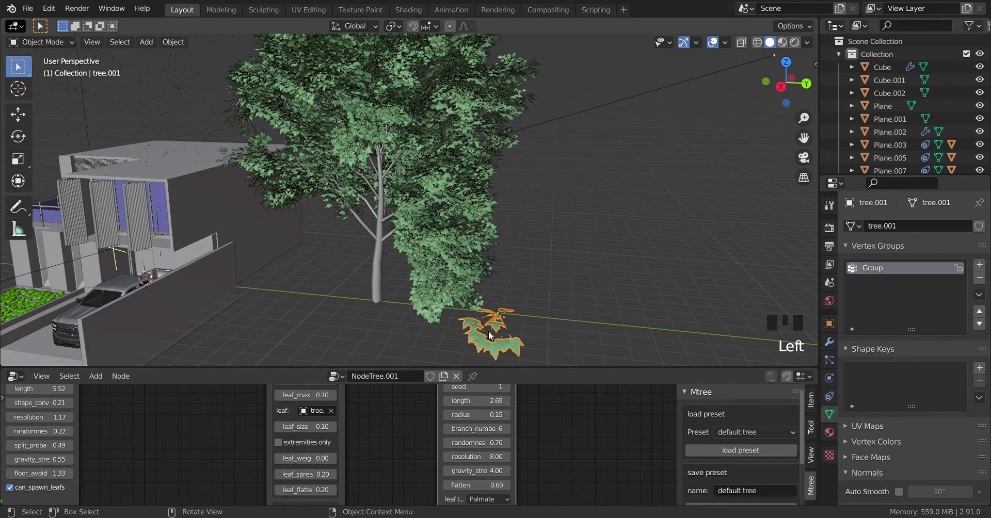
key(Delete)
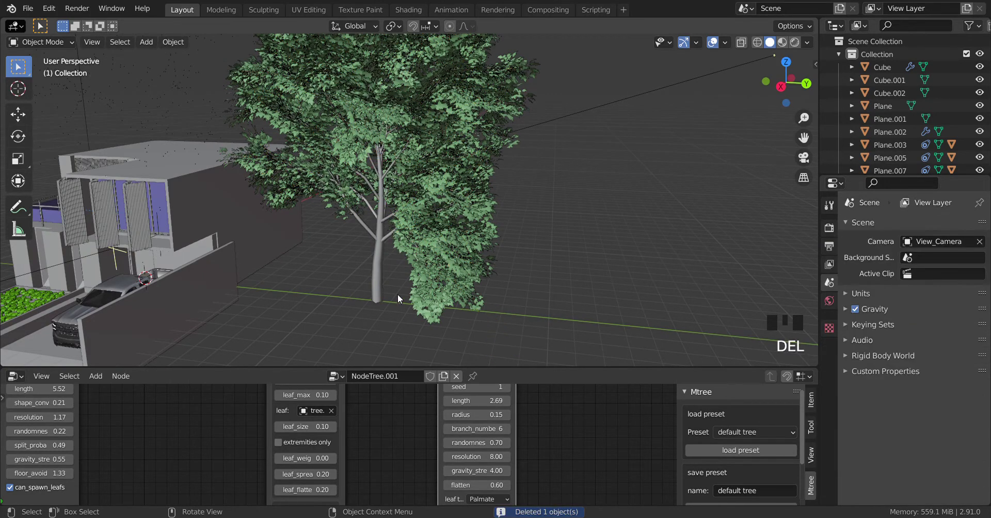
drag(376, 286, 389, 297)
click(390, 297)
click(492, 255)
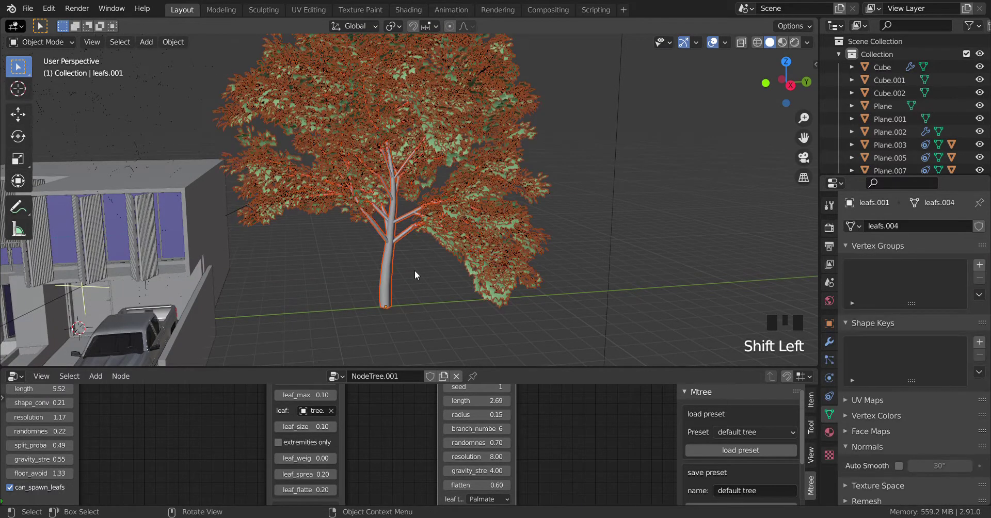
From camera view, scale the tree to 0.659 and shift it 12.383 m along X behind the house.
key(KP_0)
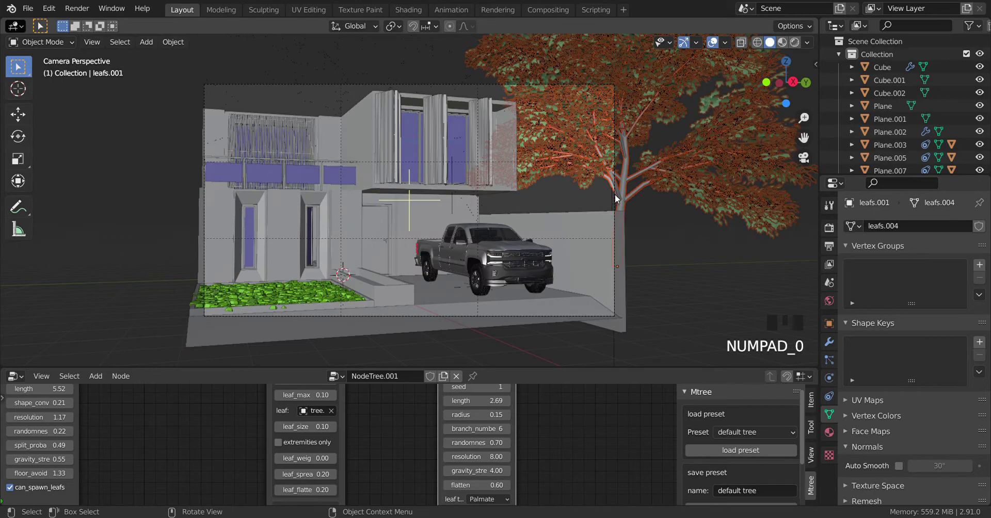
key(s)
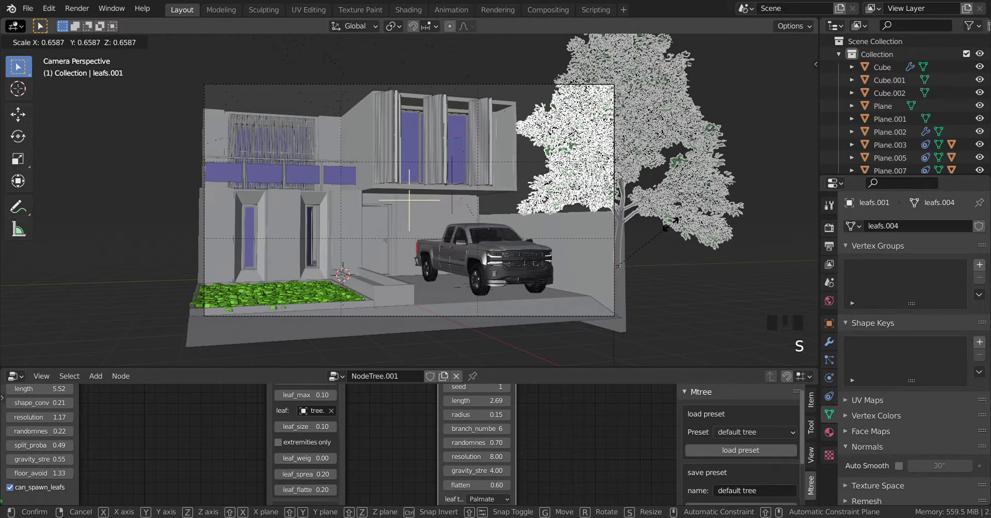
key(g)
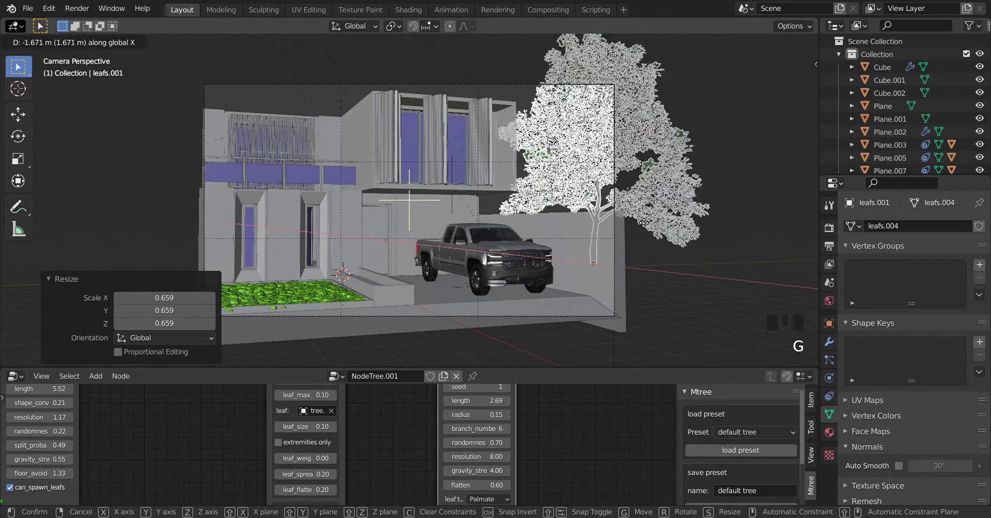
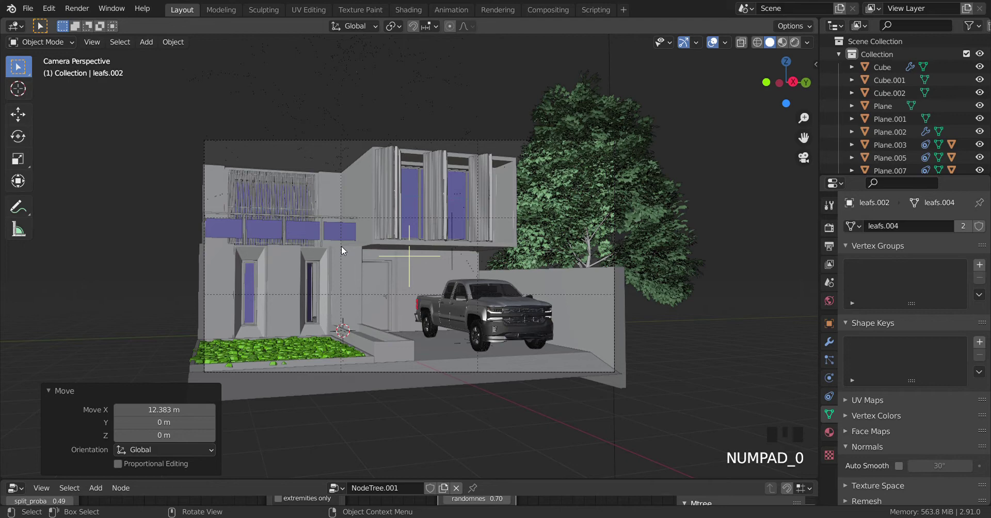
Switch the camera viewport to Rendered shading to preview house, truck and tree on the hills.
key(z)
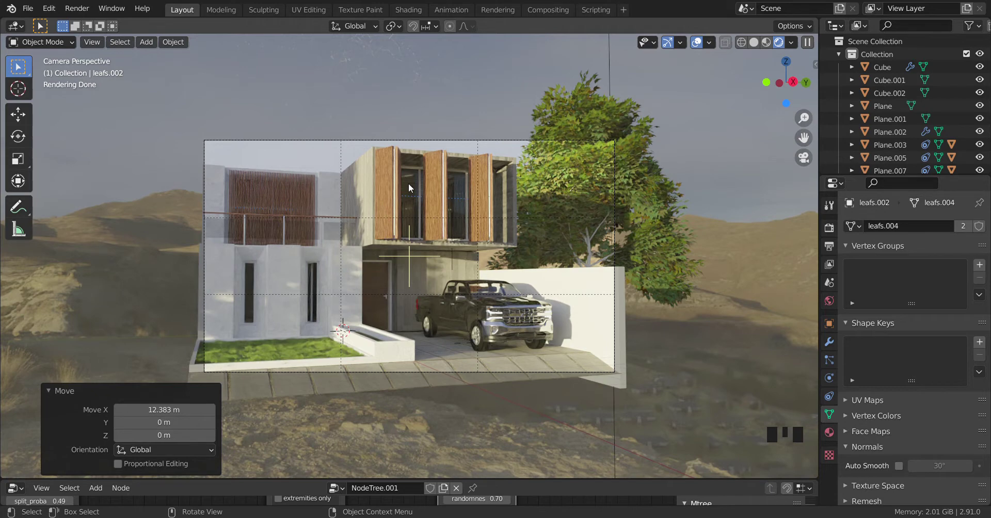
Return to Solid shading, orbit out of the camera to see both trees, and hide Cube.002.
key(z)
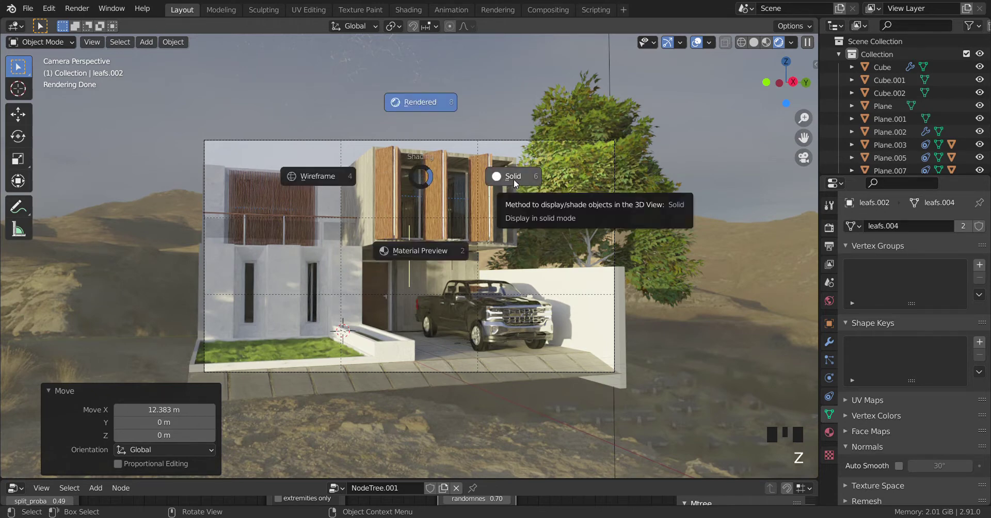
drag(520, 250, 459, 294)
scroll(down, 3)
scroll(down, 3)
drag(476, 379, 476, 380)
scroll(down, 3)
drag(463, 350, 470, 352)
key(h)
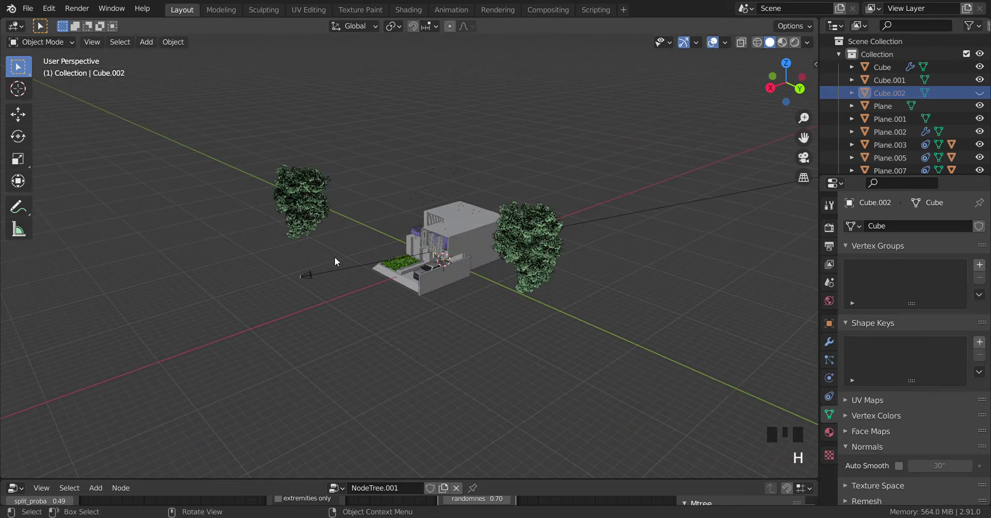
Move Tree.001 about -22.5 m along Y and 5.133 m along X, then return to camera view.
scroll(up, 3)
drag(323, 263, 160, 279)
drag(160, 280, 356, 301)
scroll(down, 3)
middle_click(419, 340)
key(g)
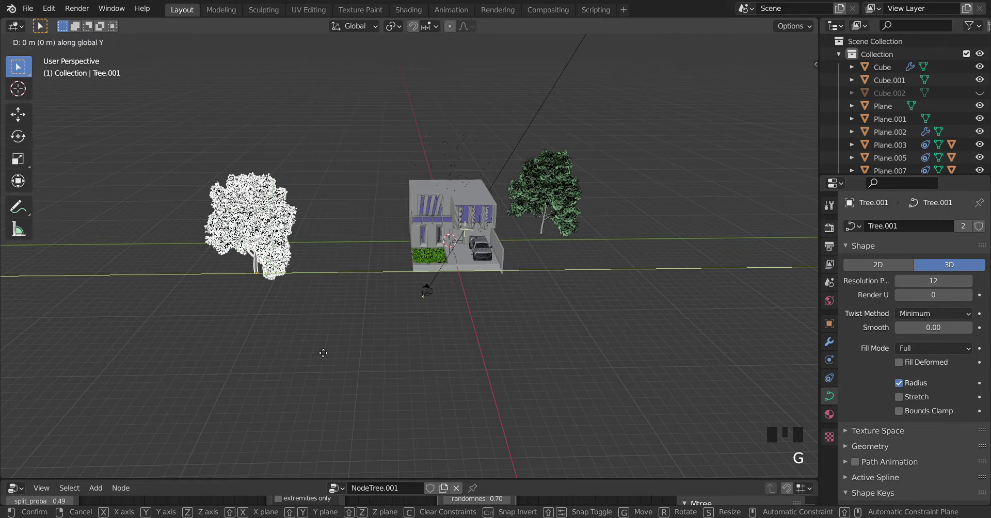
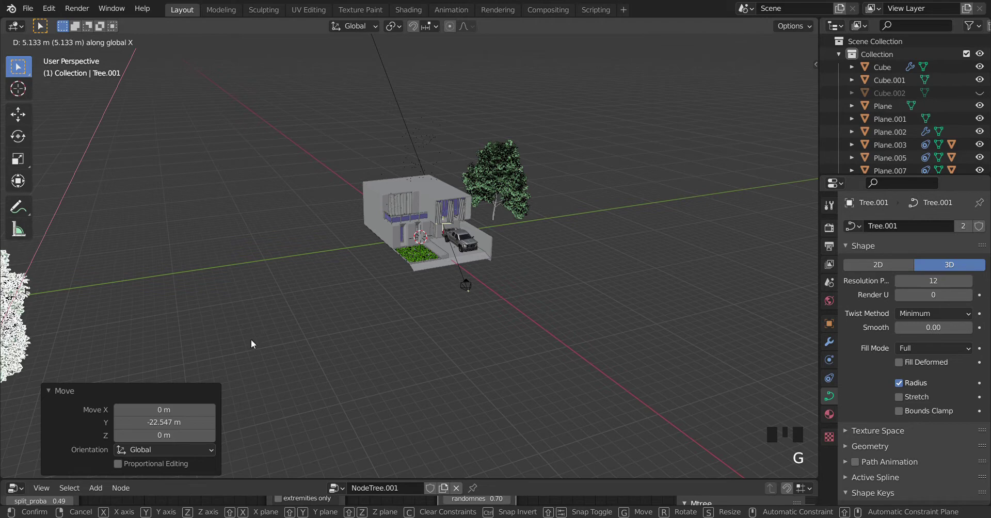
key(KP_0)
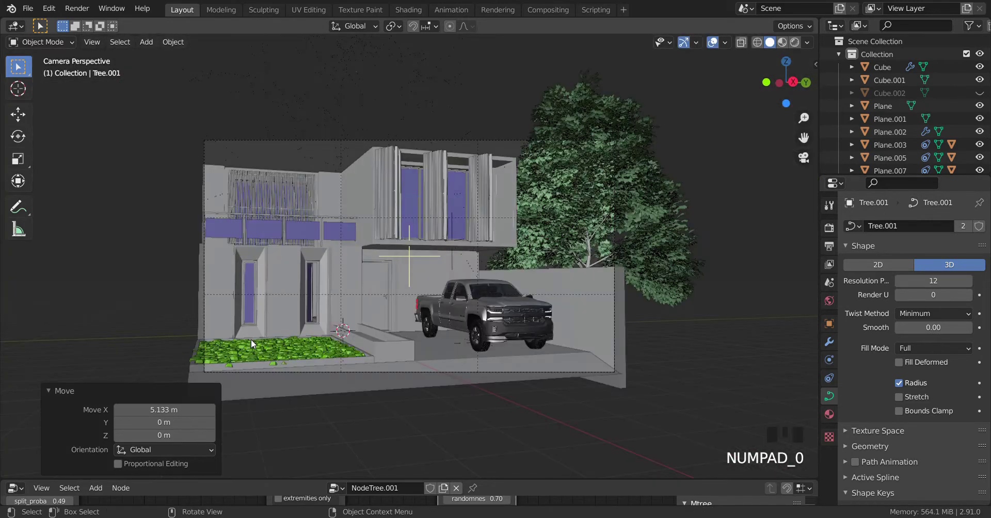
Preview in Rendered shading, orbit out to see the hilltop house, and start moving Tree.001 along Y.
key(z)
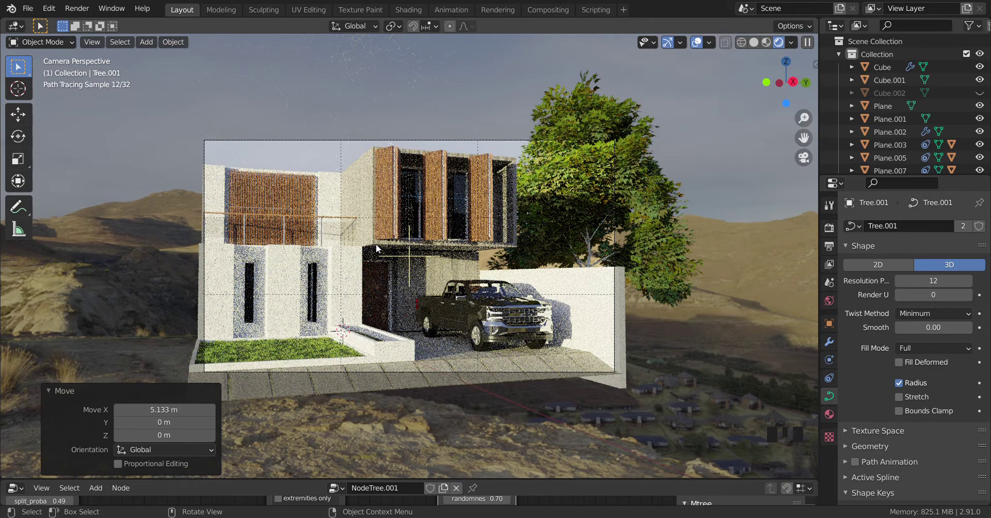
drag(364, 269, 363, 271)
scroll(down, 3)
drag(448, 255, 427, 257)
scroll(down, 3)
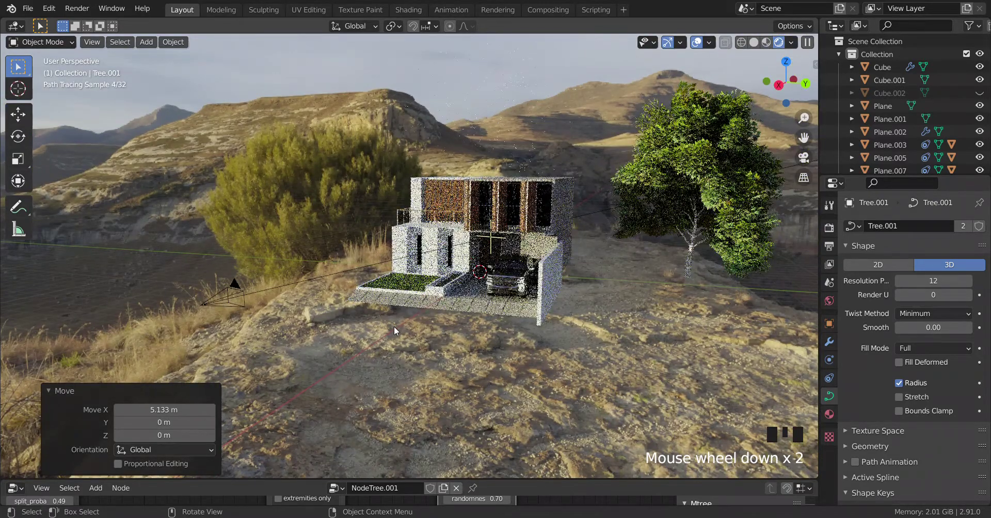
key(g)
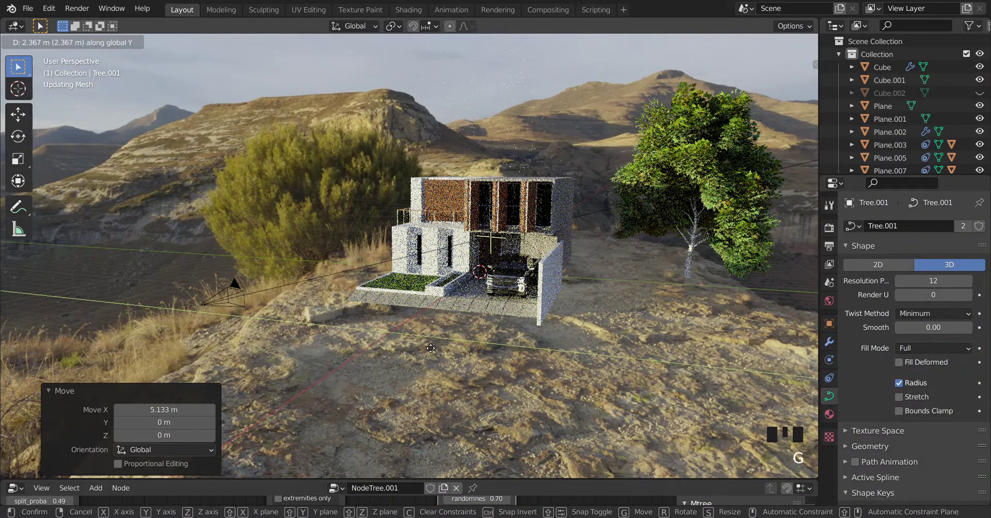
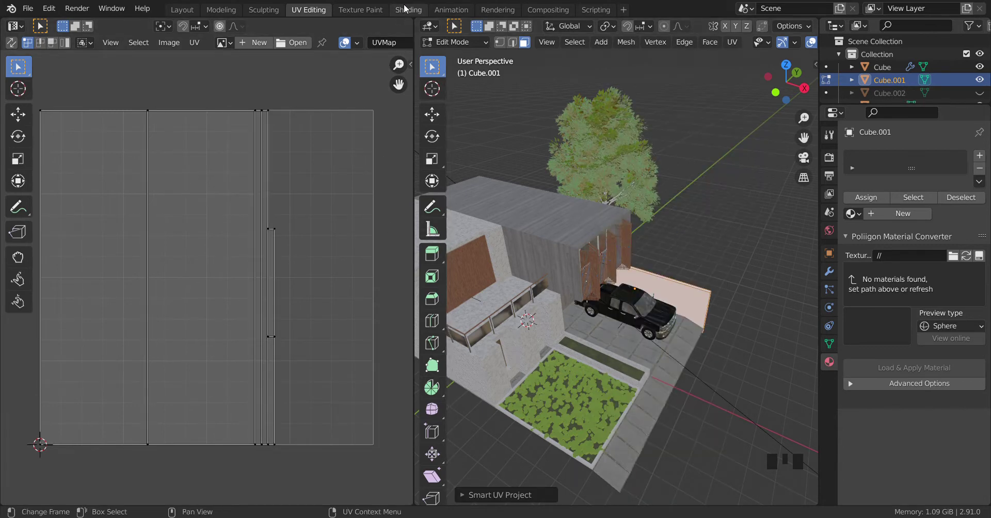
In the Shading workspace, list Cube's material slots: Concrete, White paint, Material.005, Grass.
click(407, 7)
drag(557, 220, 484, 109)
click(483, 109)
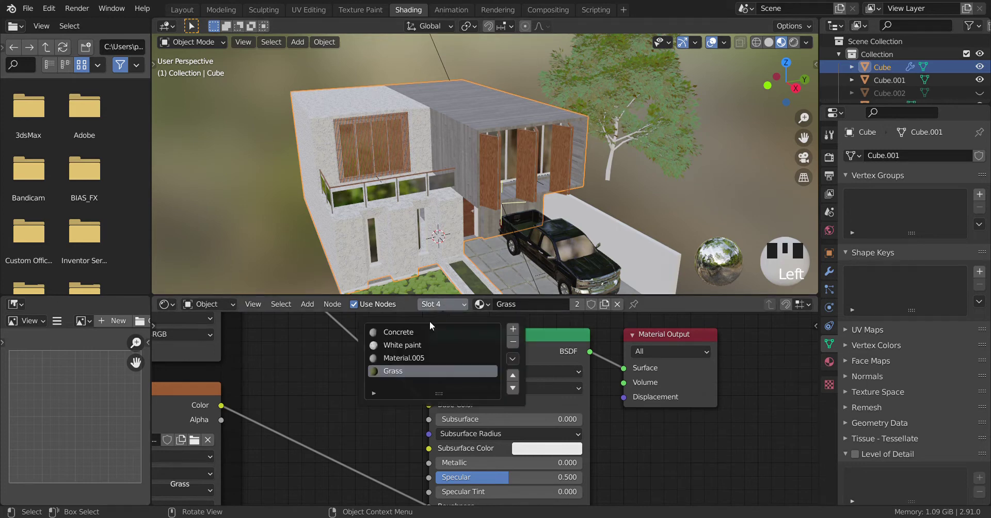
drag(417, 335, 484, 311)
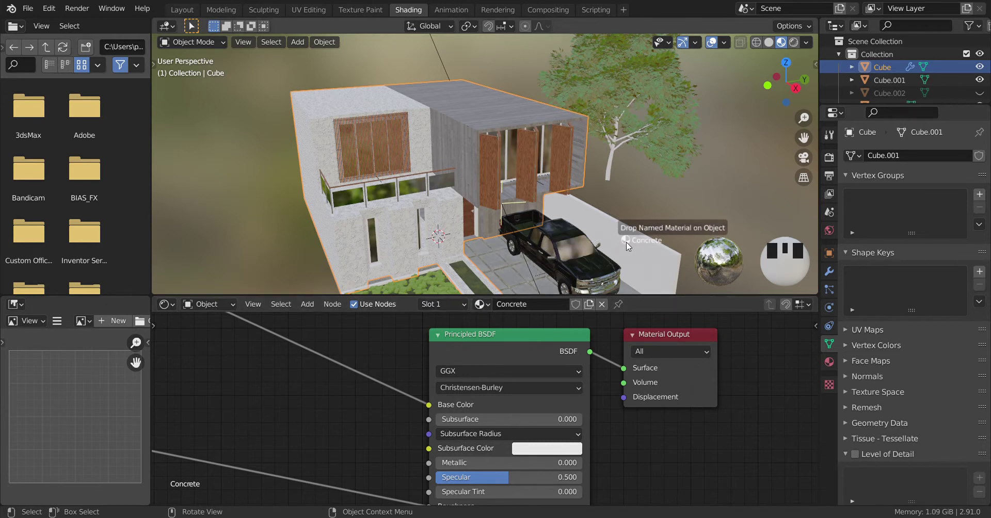
click(628, 246)
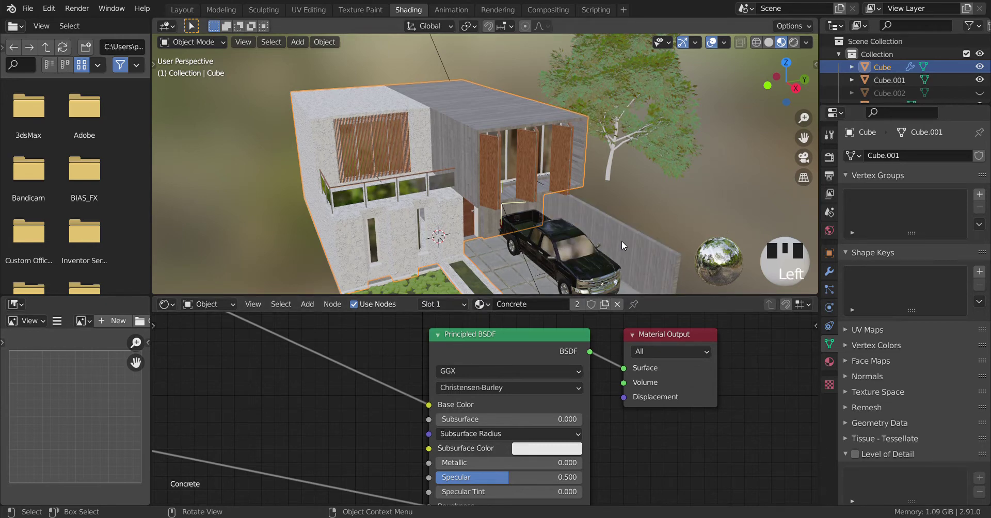
click(623, 245)
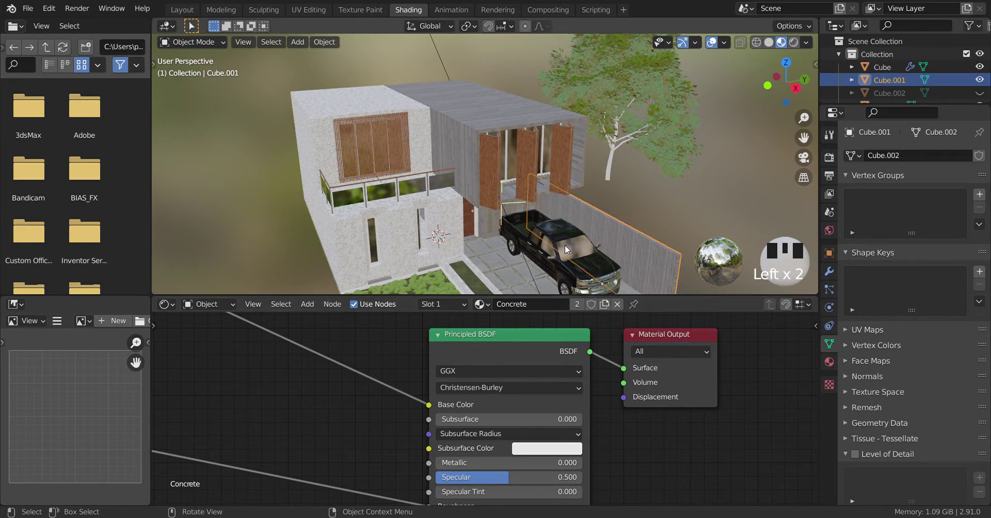
middle_click(539, 209)
scroll(up, 3)
drag(563, 176, 510, 189)
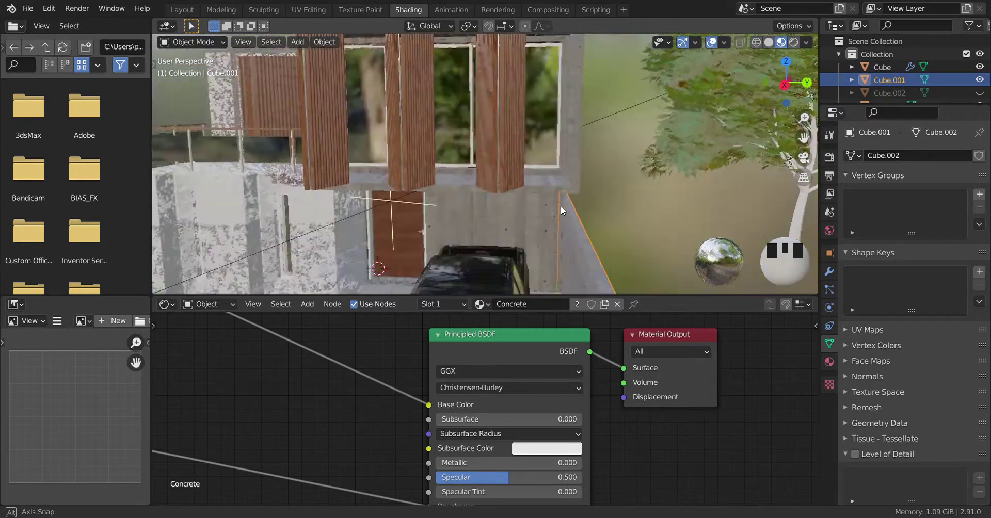
scroll(down, 3)
drag(487, 205, 552, 262)
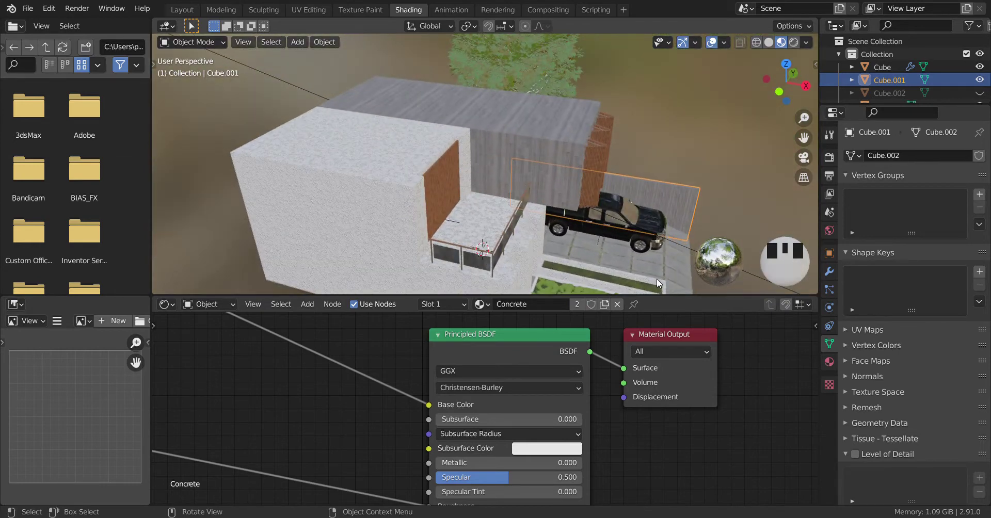
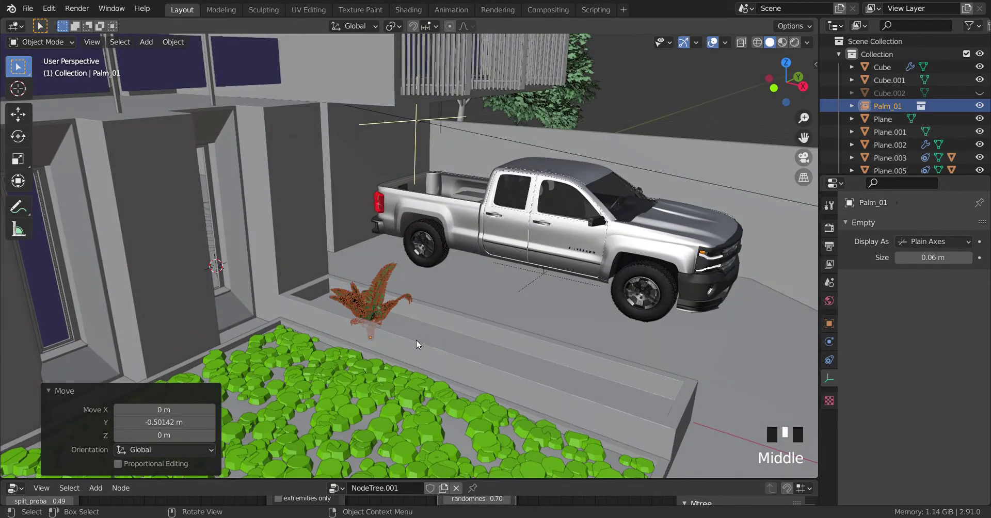
Scale Palm_01 to 2.165, set it beside the front garden turned 51.8° on Z, checked through the camera.
key(s)
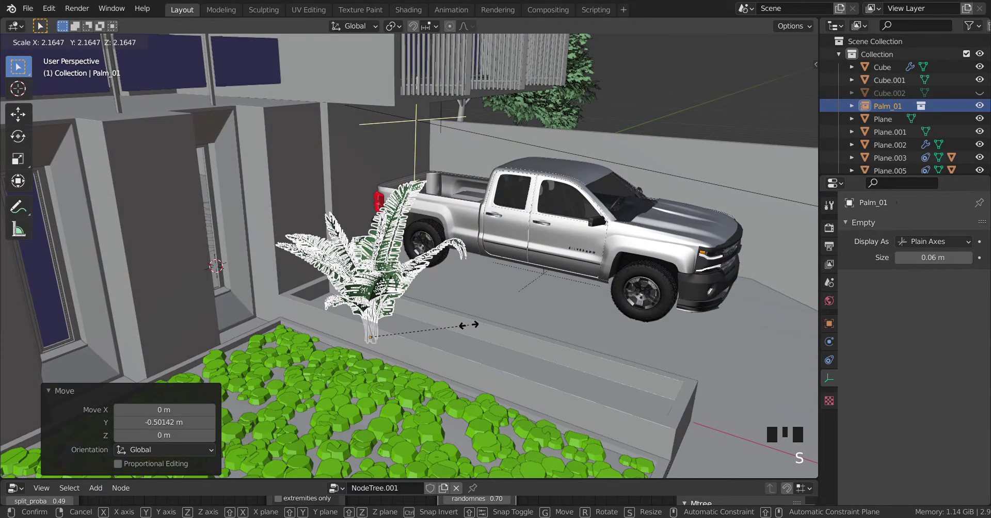
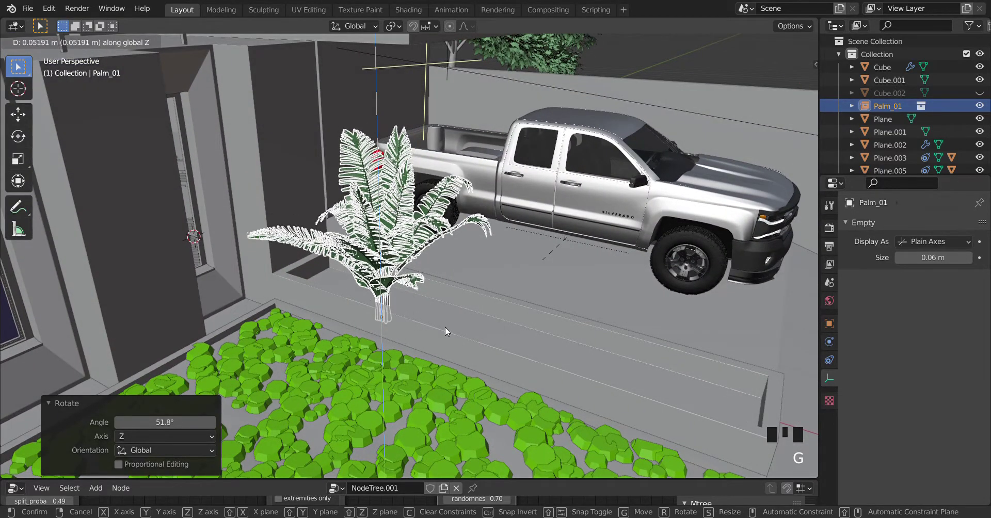
drag(475, 327, 429, 330)
key(KP_0)
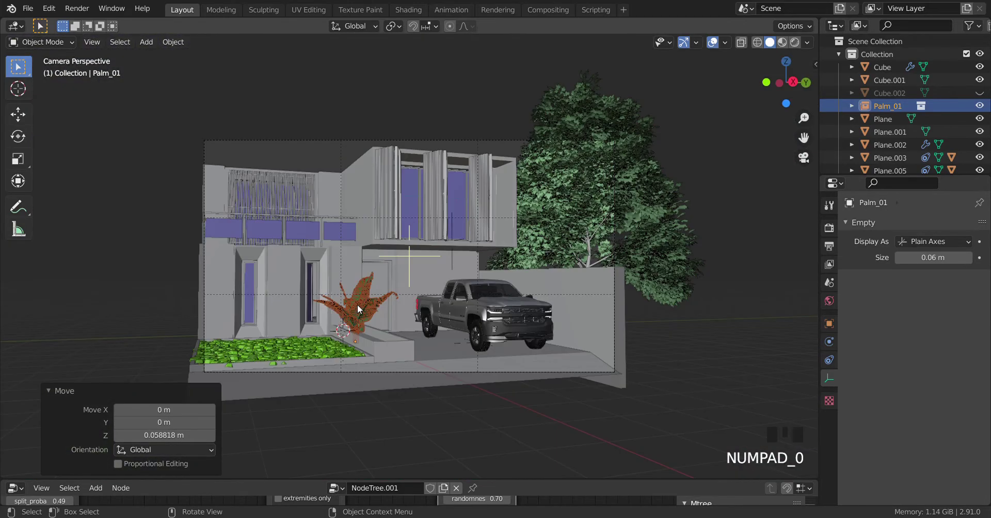
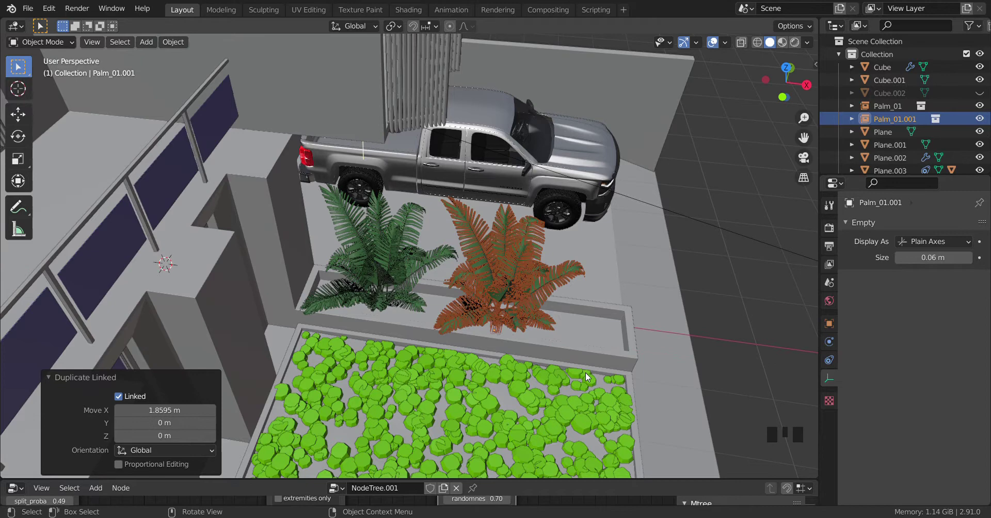
Resize and turn the linked palm copies, Palm_01.002 at scale 1.05 and -146° on Z, checked through the camera.
key(s)
key(r)
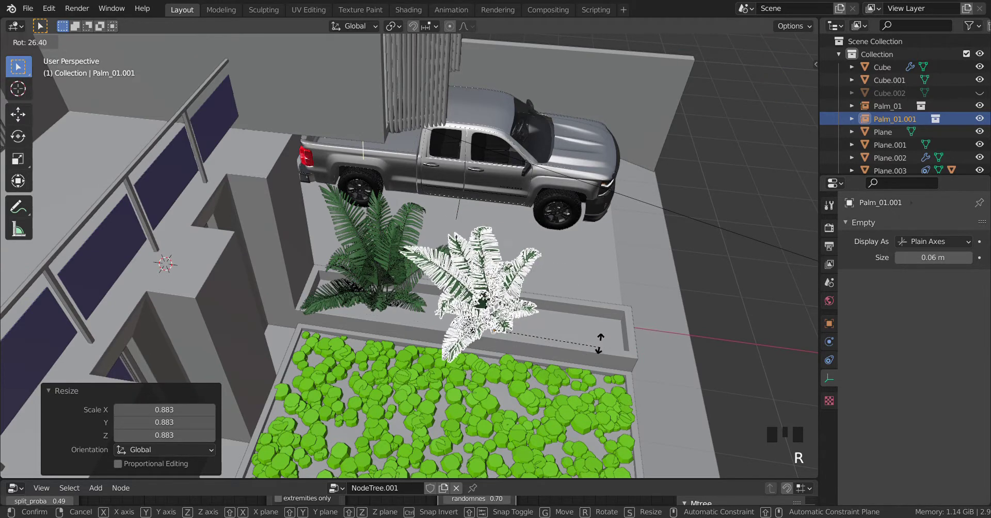
key(r)
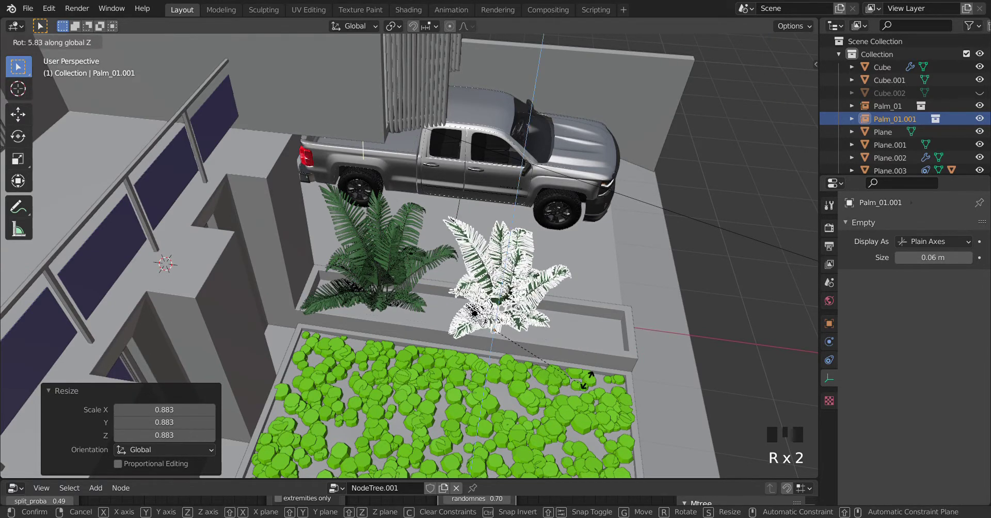
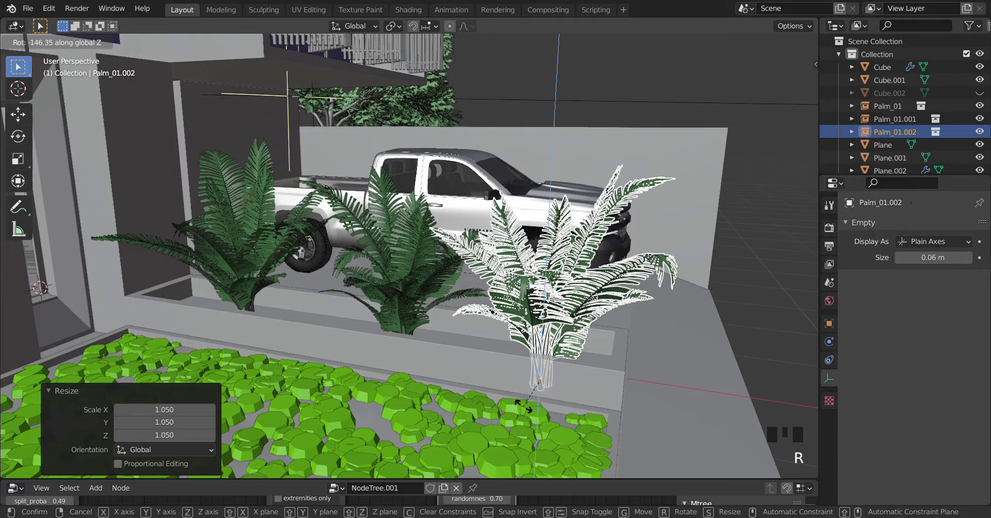
drag(514, 391, 475, 387)
key(KP_0)
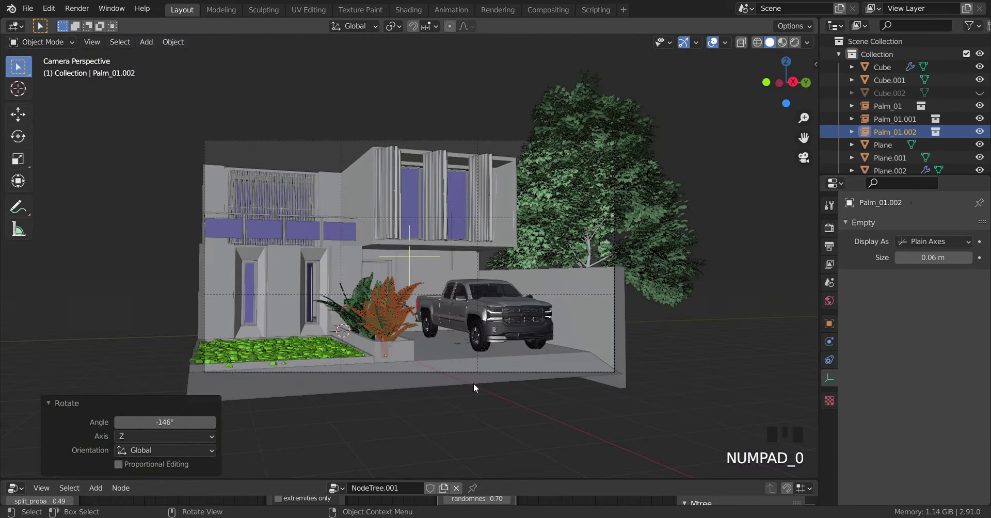
Zoom into the camera framing of the three-palm planter cluster beside the truck.
drag(684, 347, 419, 319)
scroll(up, 3)
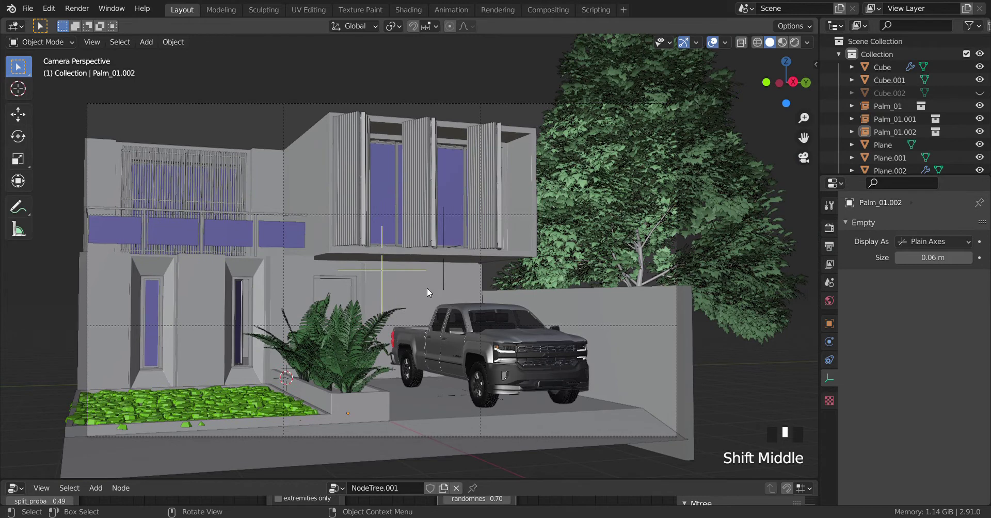
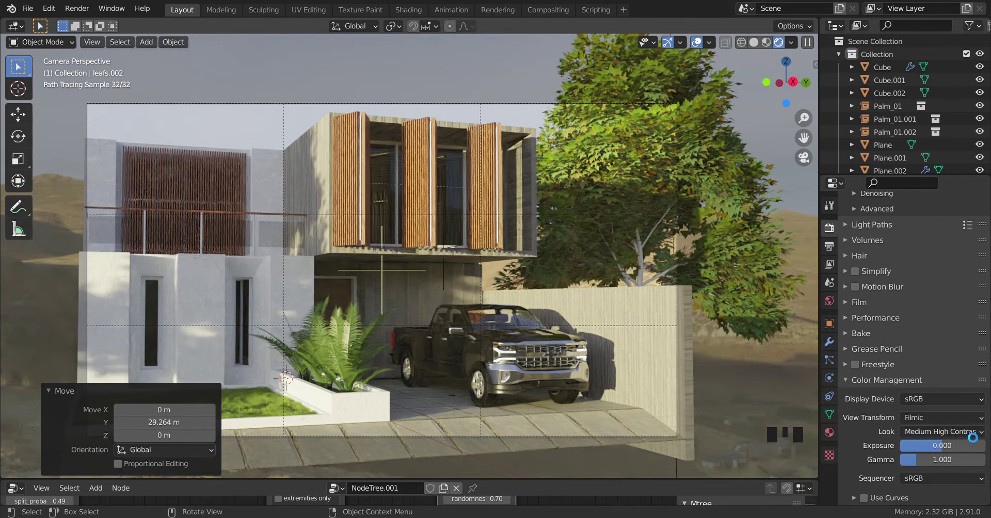
Raise Color Management exposure to 0.200 under the High Contrast look.
drag(975, 432, 869, 456)
scroll(down, 3)
click(859, 501)
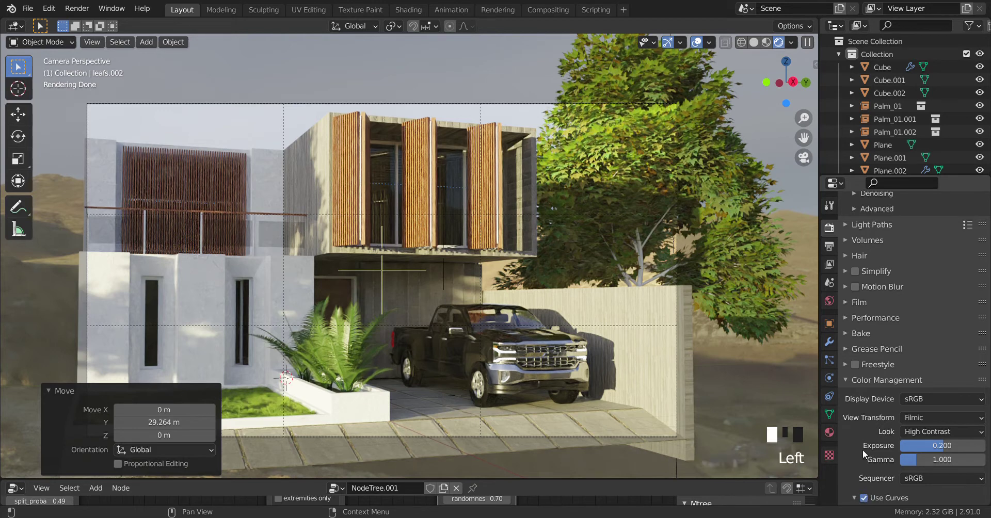
scroll(down, 3)
scroll(down, 3)
scroll(down, 3)
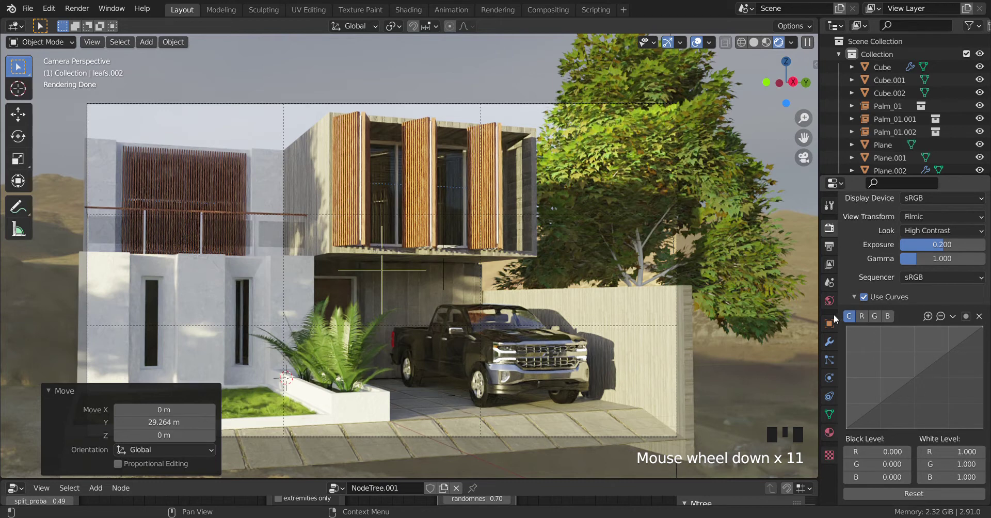
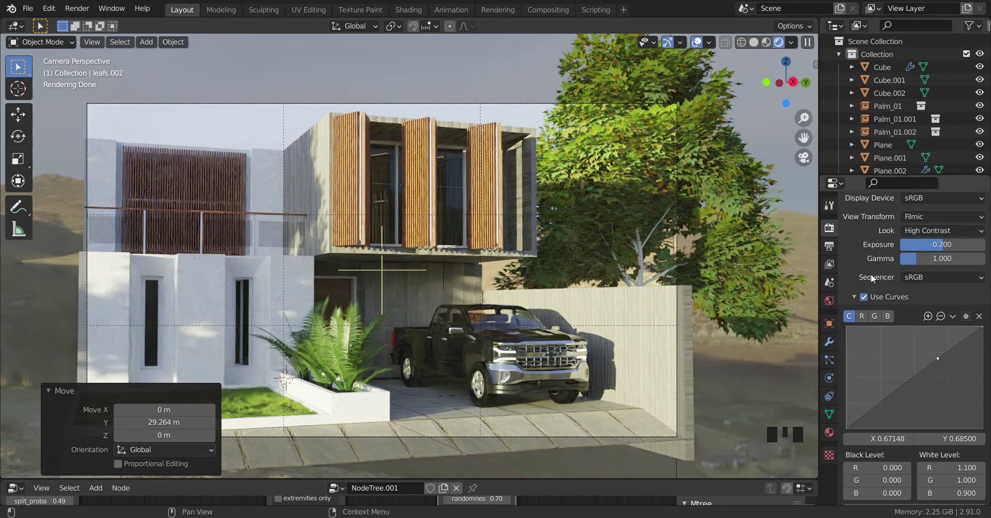
Set the 16-bit RGBA PNG output compression to 0% in Output Properties.
scroll(up, 3)
scroll(up, 3)
scroll(up, 3)
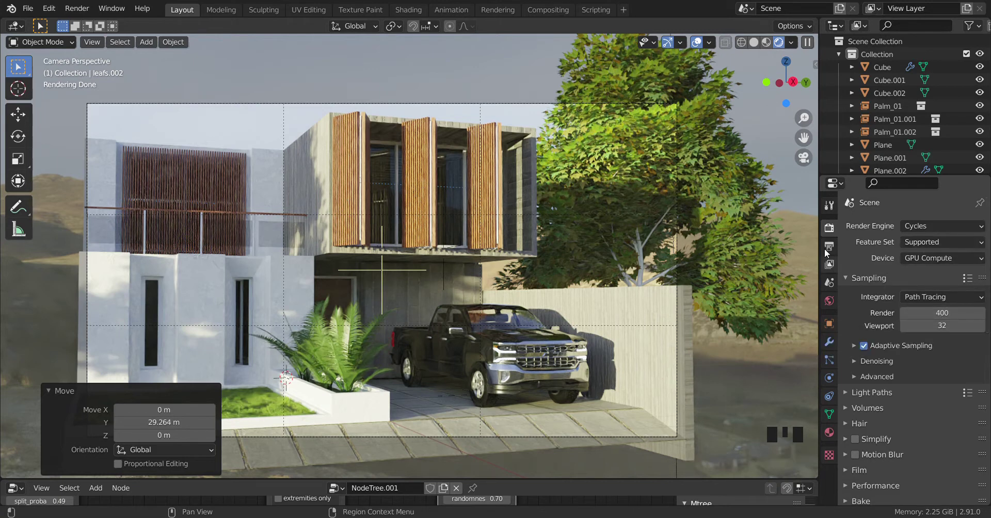
click(830, 250)
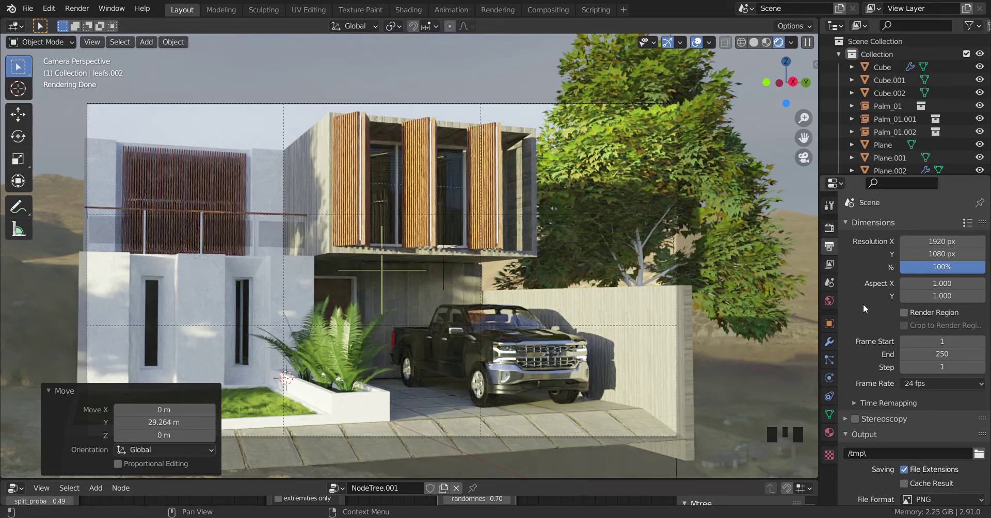
scroll(down, 3)
scroll(down, 3)
scroll(down, 3)
scroll(down, 3)
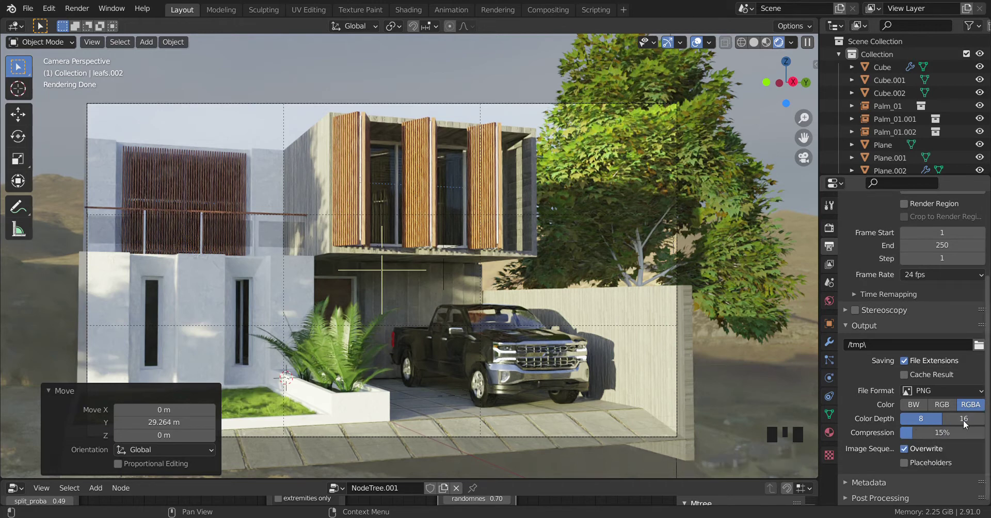
drag(967, 422, 925, 437)
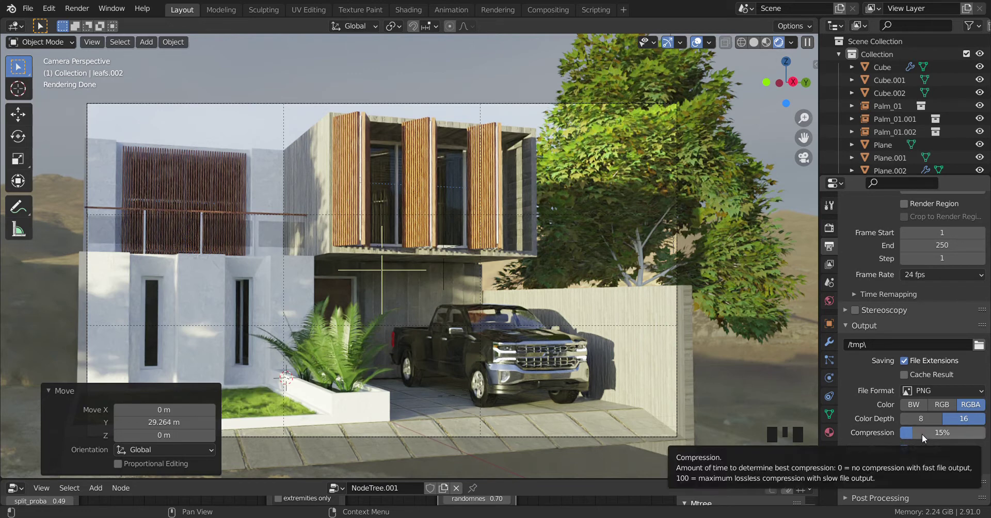
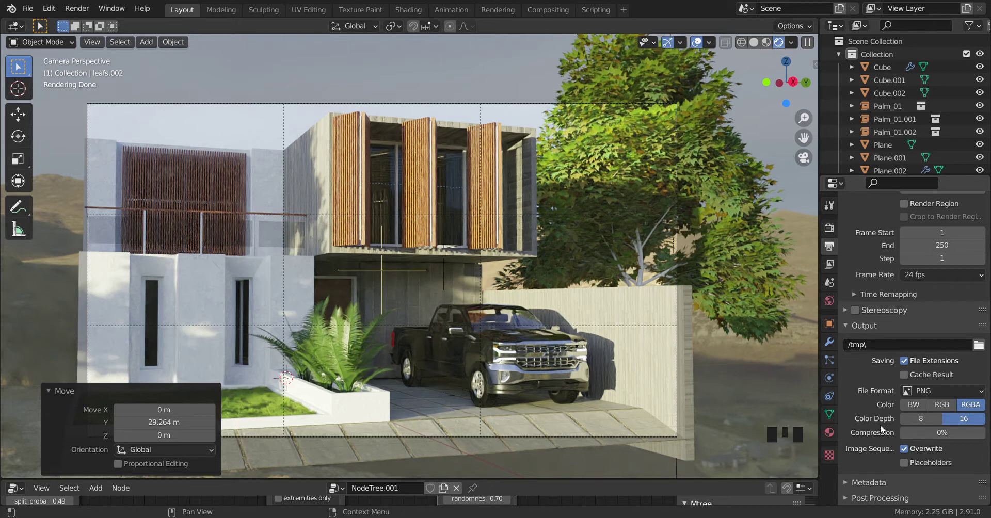
scroll(down, 3)
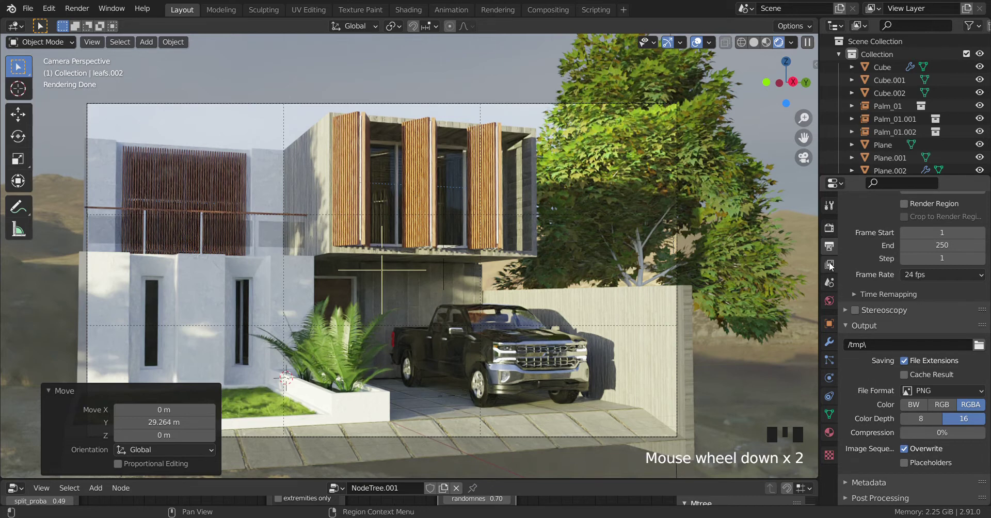
Review the View Layer passes list: Combined, Denoising Data, Object and Material Index.
click(832, 266)
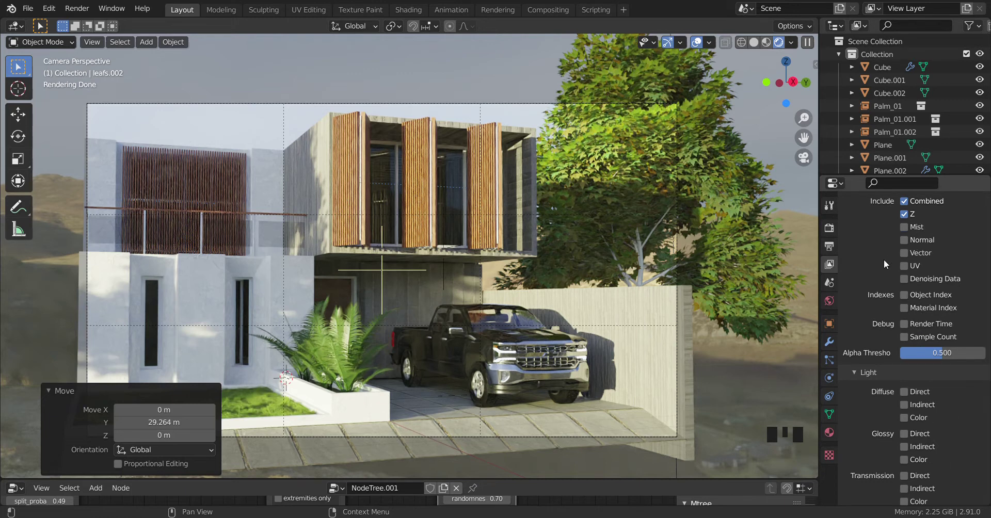
drag(906, 282, 878, 271)
scroll(up, 3)
scroll(up, 3)
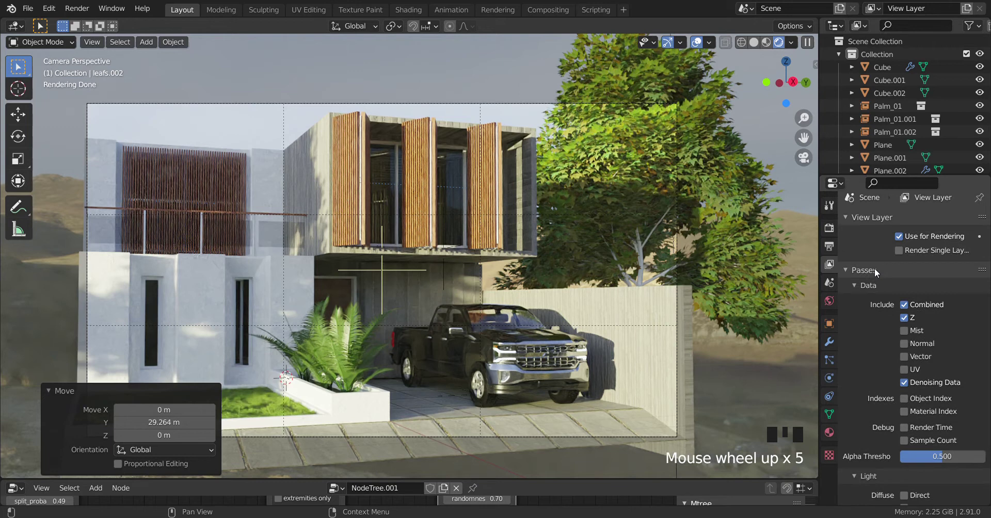
scroll(down, 3)
scroll(down, 3)
scroll(down, 3)
scroll(down, 3)
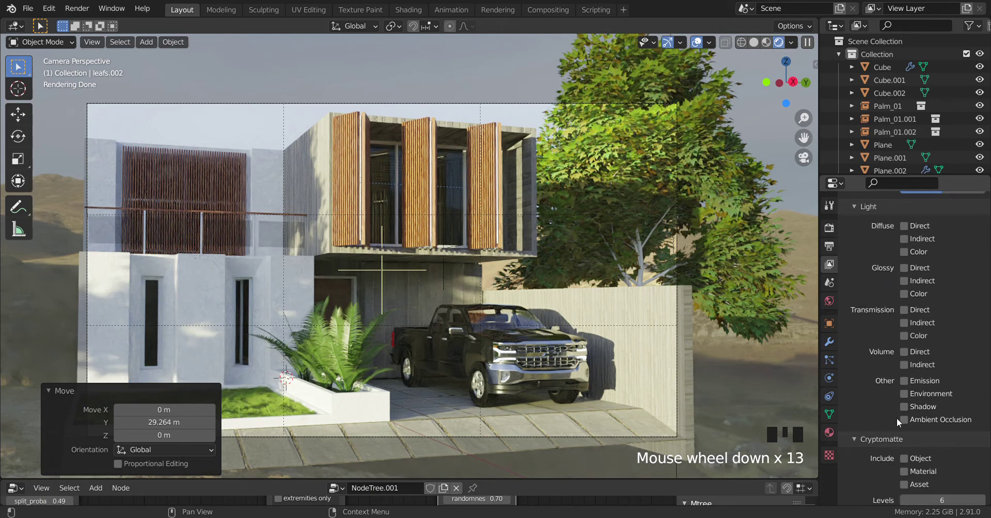
Change an option in the Passes panel and look through the remaining view layer settings.
click(908, 422)
scroll(down, 3)
scroll(down, 3)
scroll(down, 3)
scroll(up, 3)
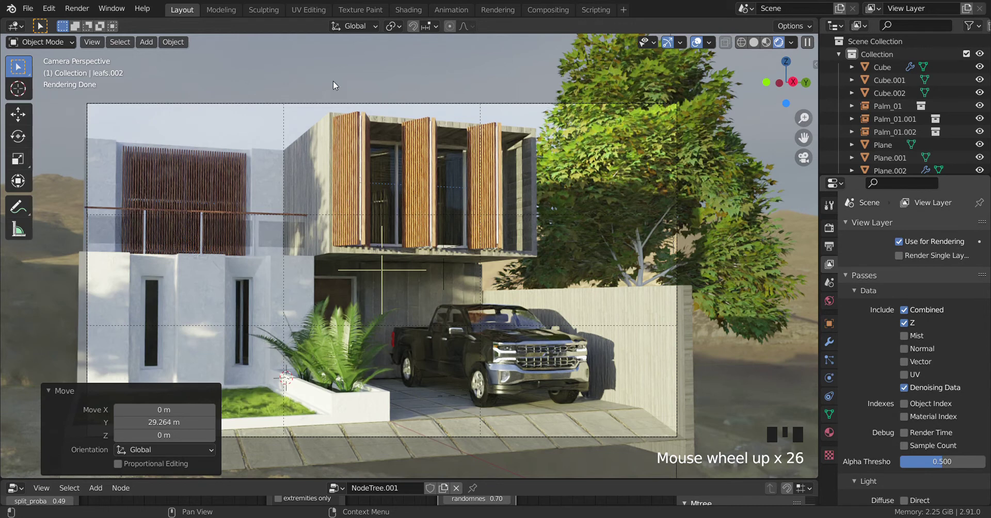
scroll(up, 3)
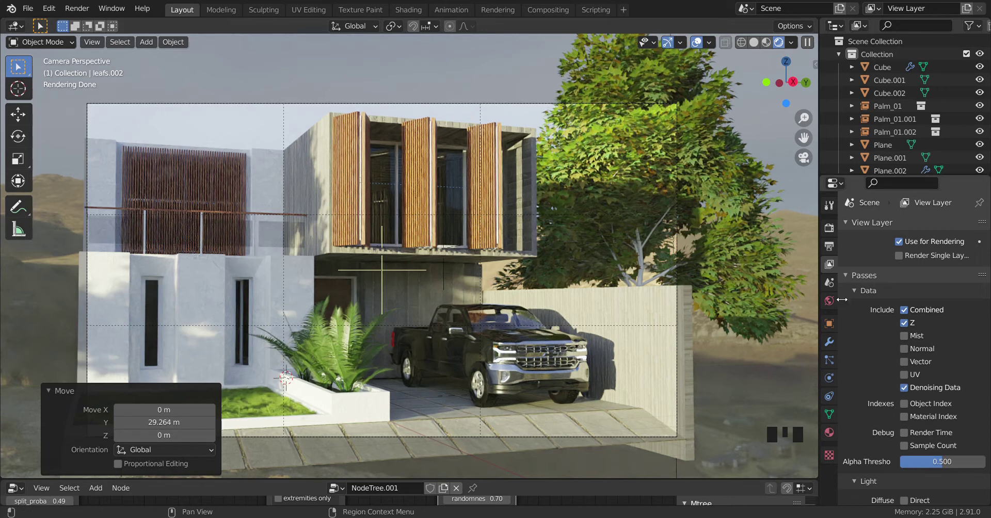
Check Render Properties past 400/32 samples down to the Film 1.50 px filter and Transparent Glass.
click(831, 232)
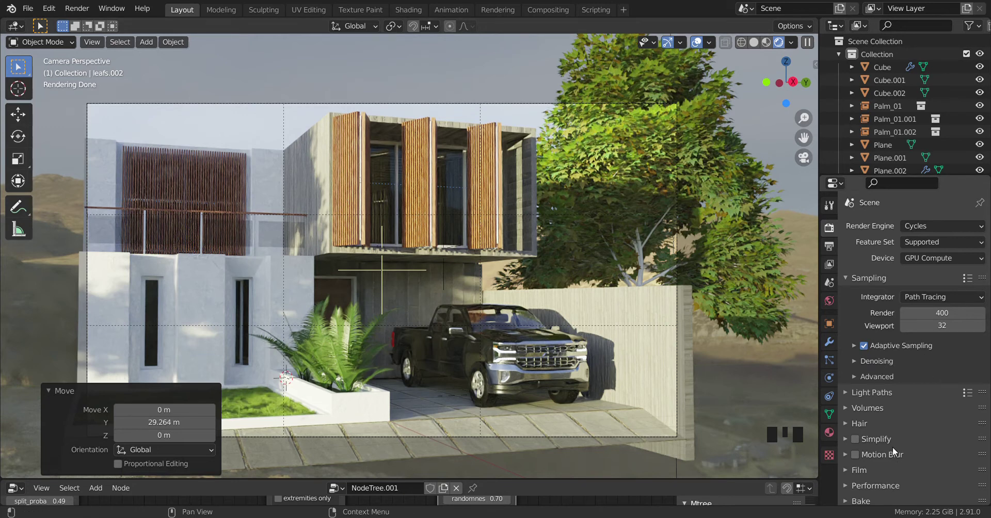
scroll(down, 3)
scroll(down, 3)
scroll(up, 3)
scroll(down, 3)
drag(881, 364, 677, 301)
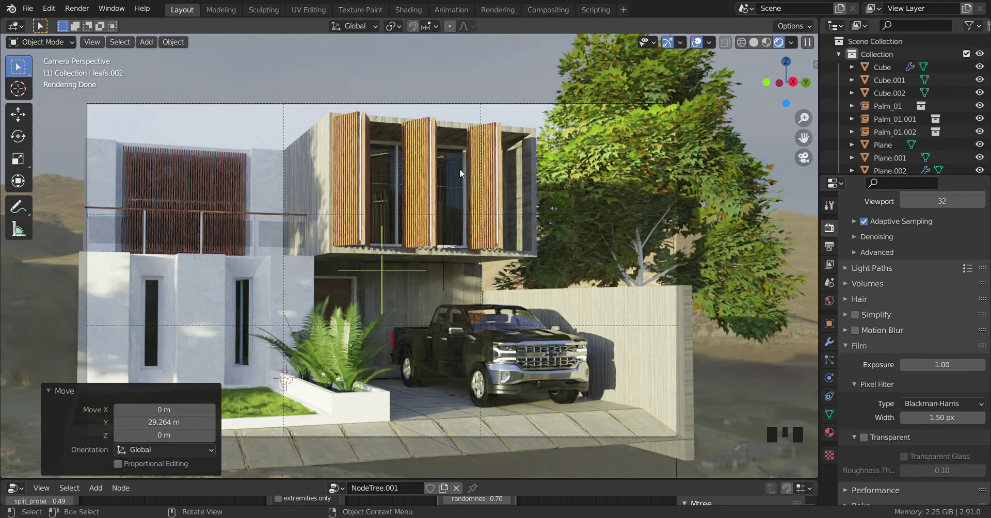
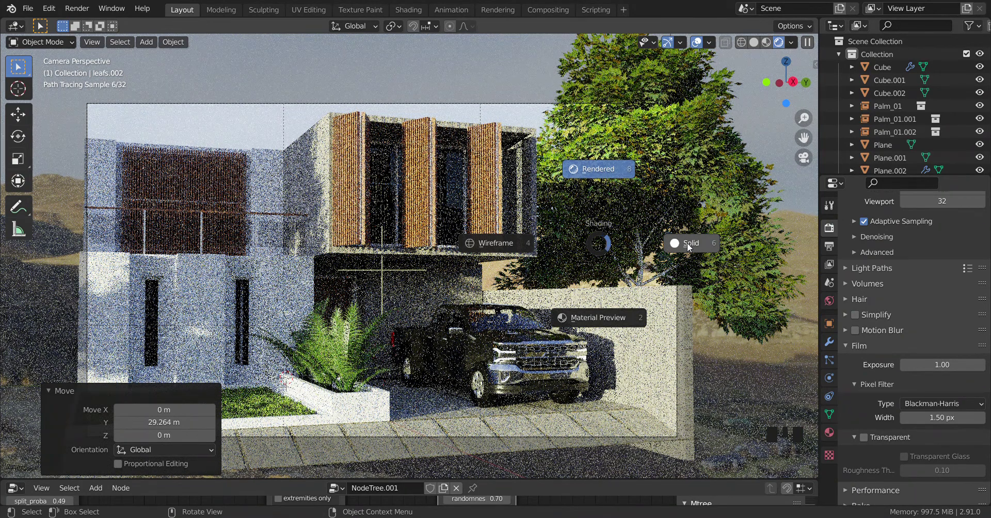
Orbit out of the camera to view the house, truck and planter in solid shading.
middle_click(681, 277)
scroll(down, 3)
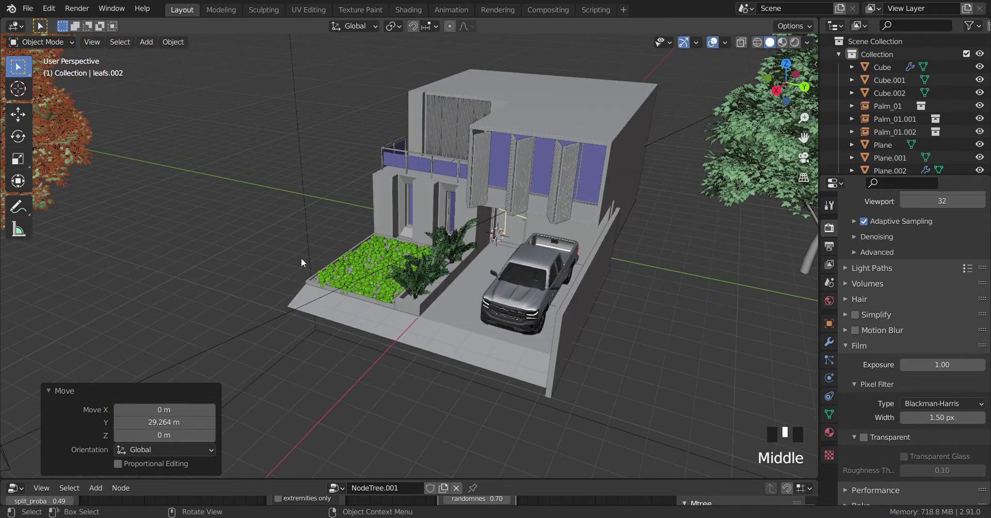